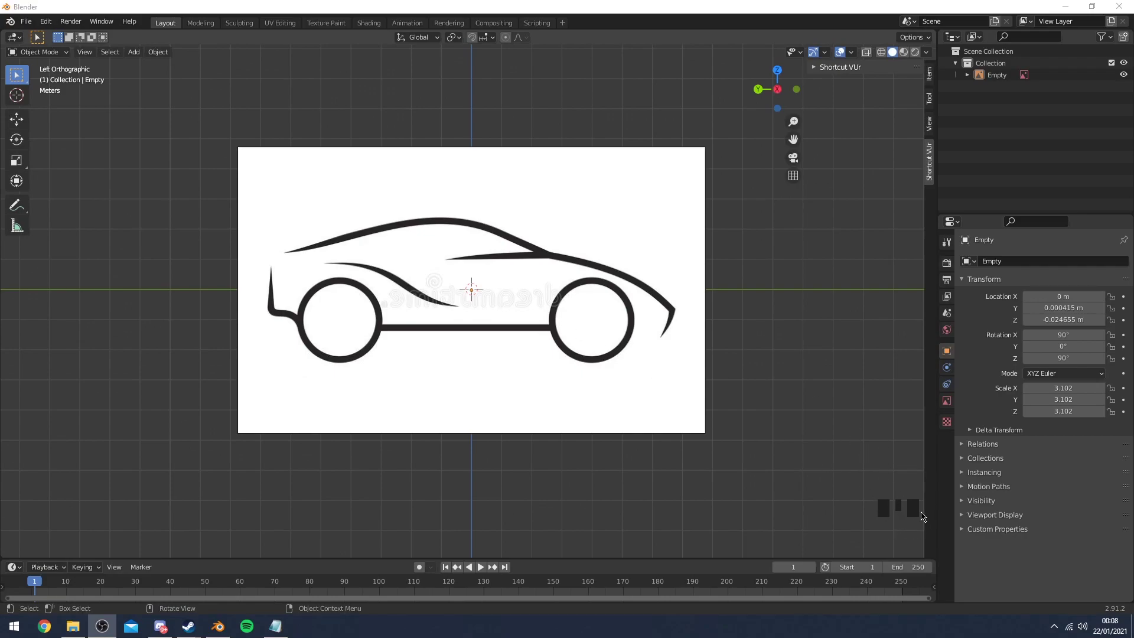
# Select the Empty reference image and move it along X to Location X 18.85 m
pyautogui.click(826, 382)
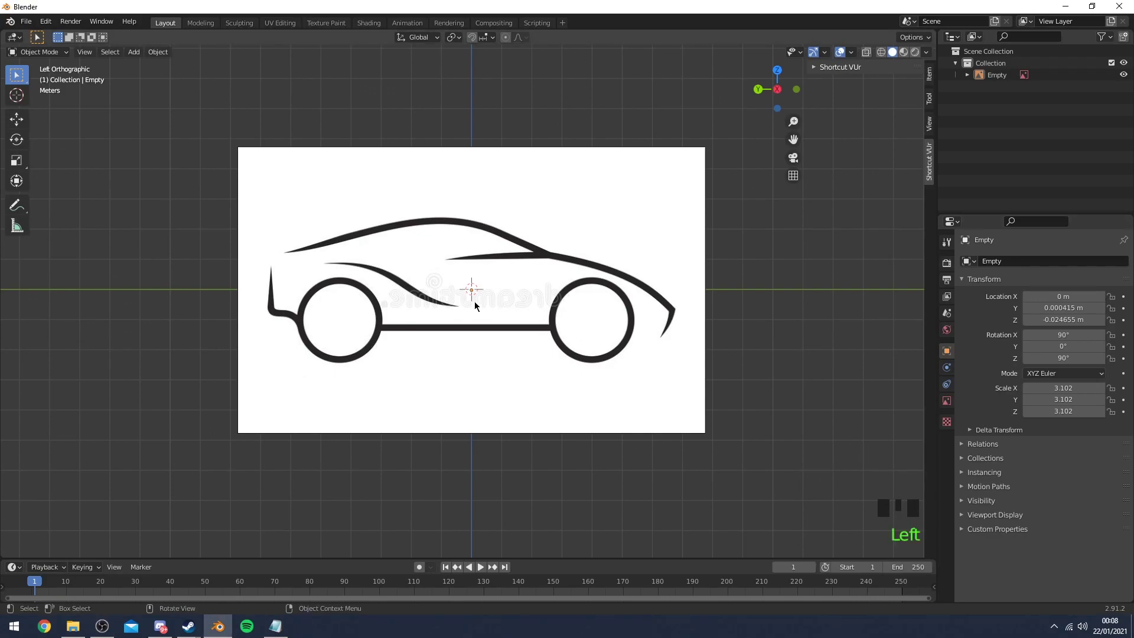
pyautogui.moveTo(760, 334); pyautogui.dragTo(780, 90)
pyautogui.click(780, 90)
pyautogui.click(531, 257)
pyautogui.click(525, 257)
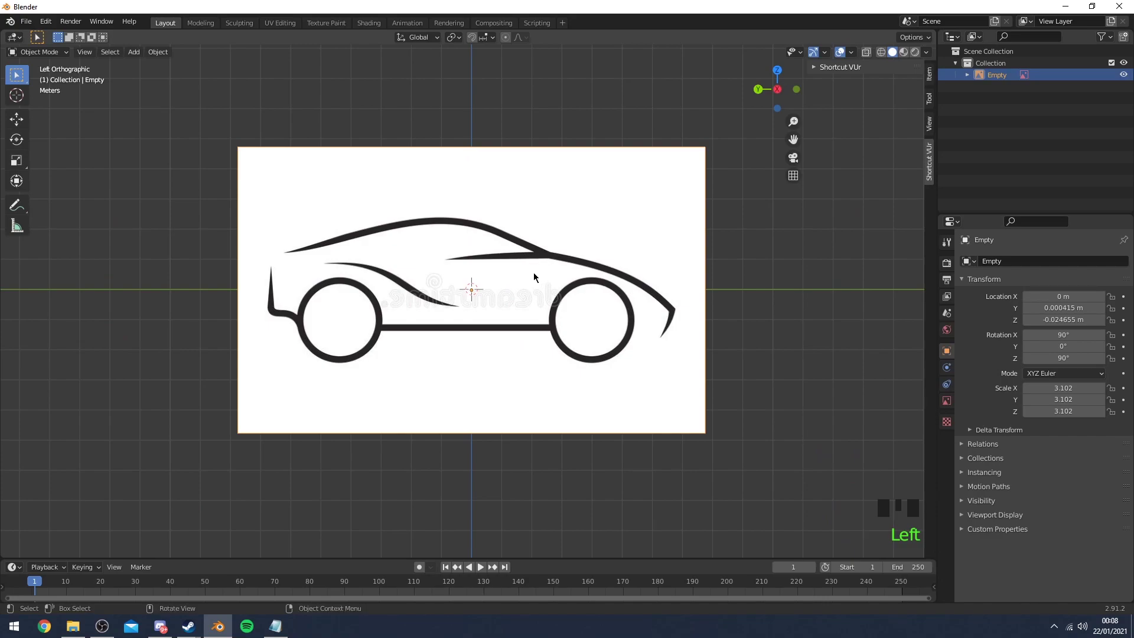
pyautogui.click(495, 251)
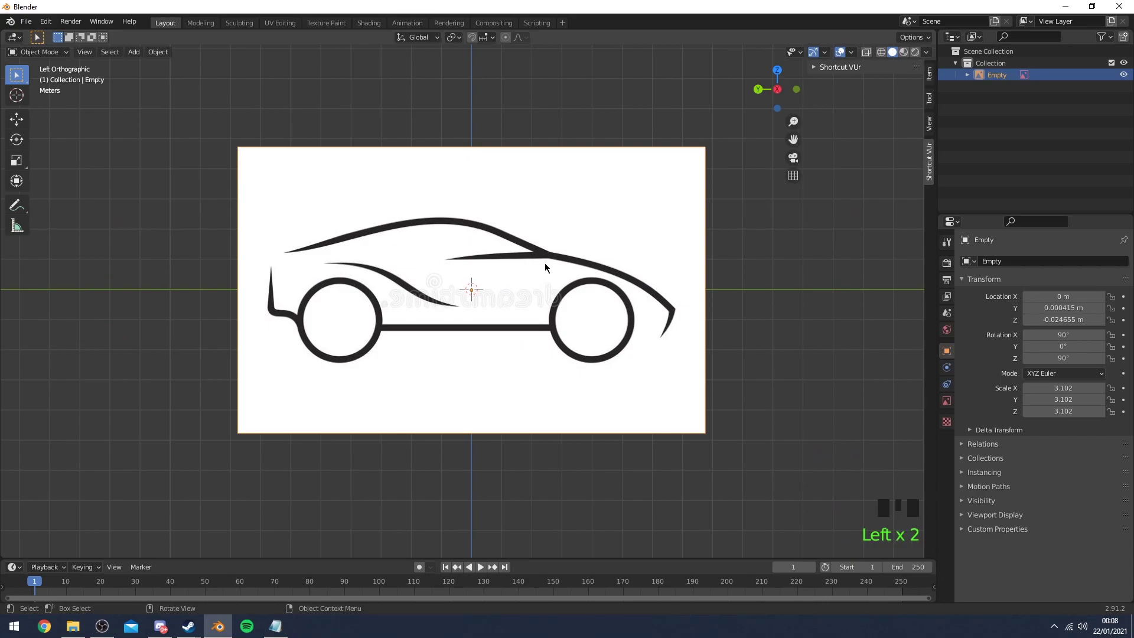
pyautogui.moveTo(748, 281); pyautogui.dragTo(748, 284)
pyautogui.scroll(-3)
pyautogui.moveTo(626, 275); pyautogui.dragTo(549, 308)
pyautogui.scroll(3)
# Orbit and zoom the view to check the repositioned reference in perspective
pyautogui.moveTo(685, 313); pyautogui.dragTo(727, 305)
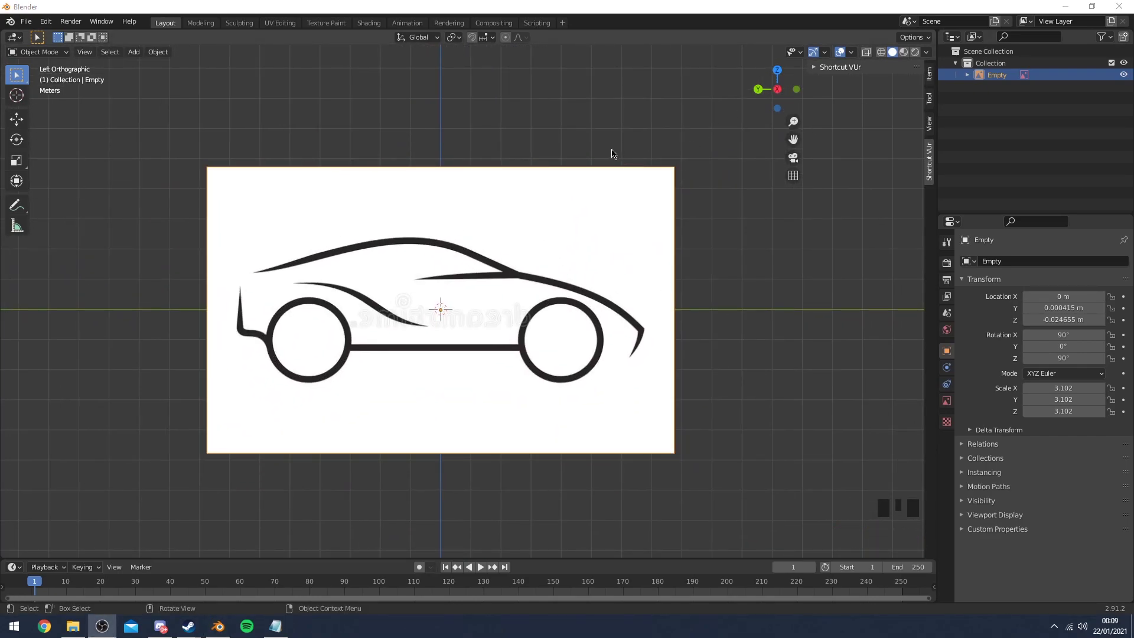
pyautogui.moveTo(590, 151); pyautogui.dragTo(469, 248)
pyautogui.click(469, 248)
pyautogui.click(455, 250)
pyautogui.moveTo(410, 234); pyautogui.dragTo(468, 223)
pyautogui.click(468, 222)
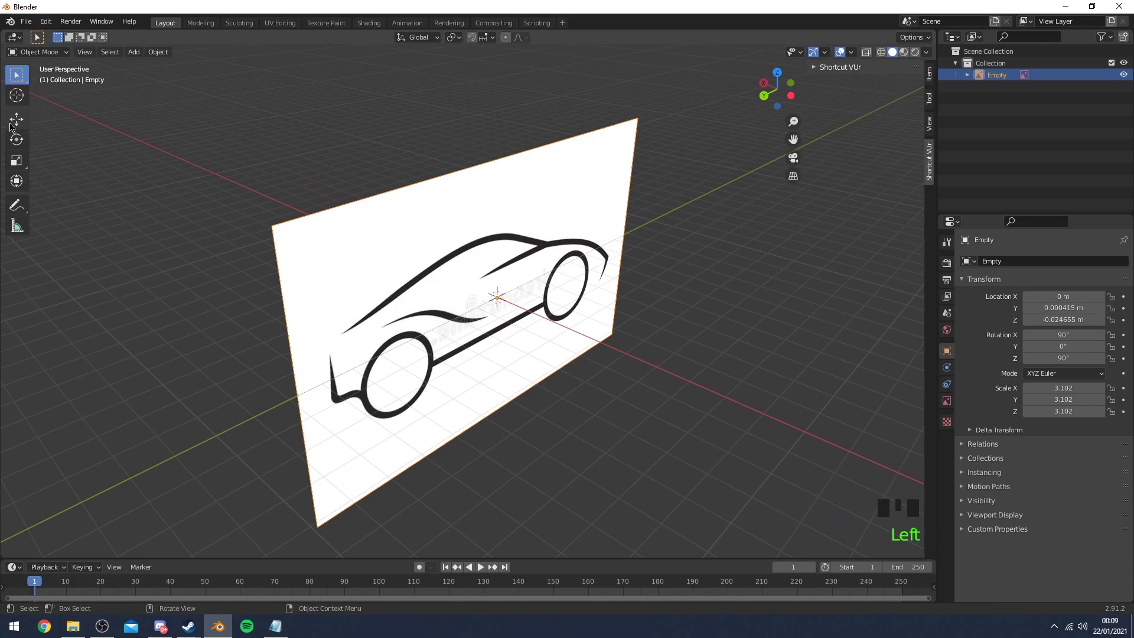
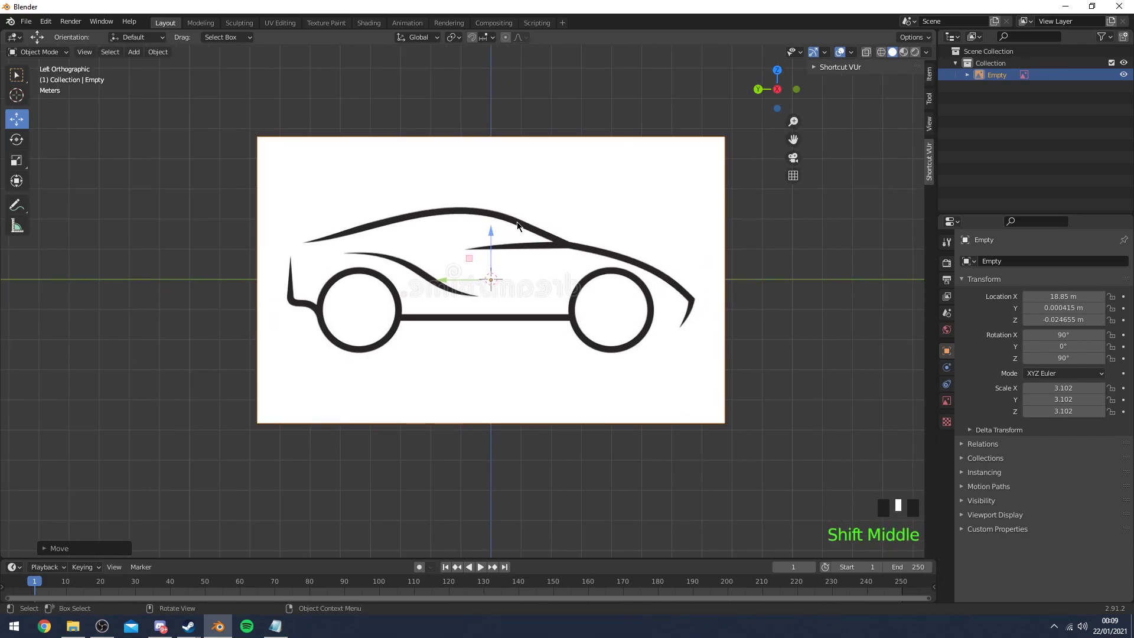
pyautogui.scroll(-3)
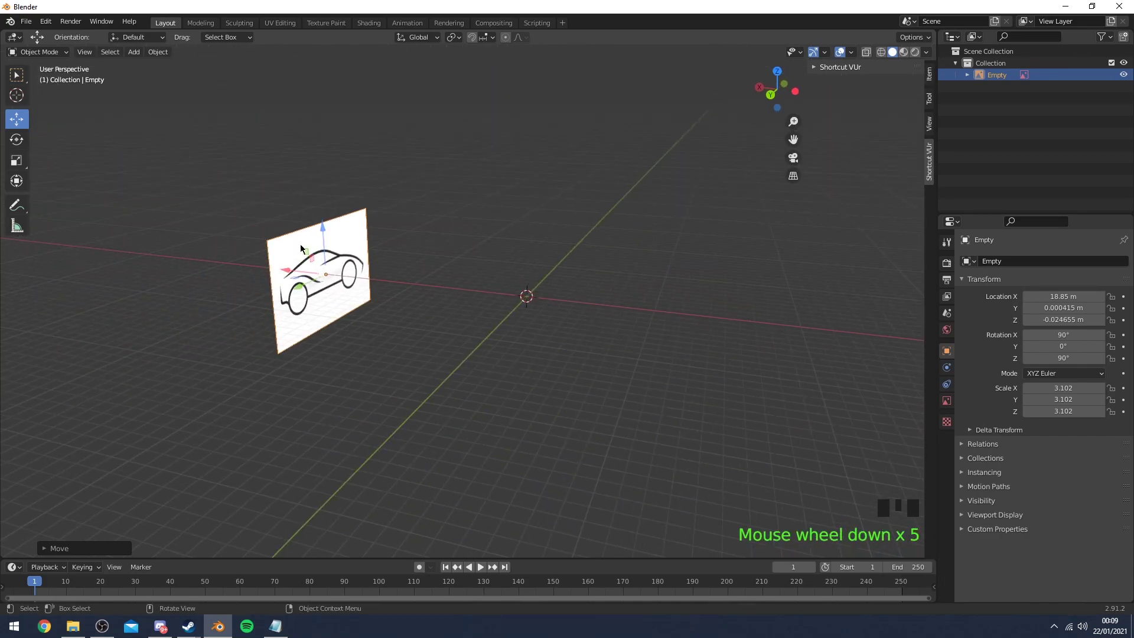
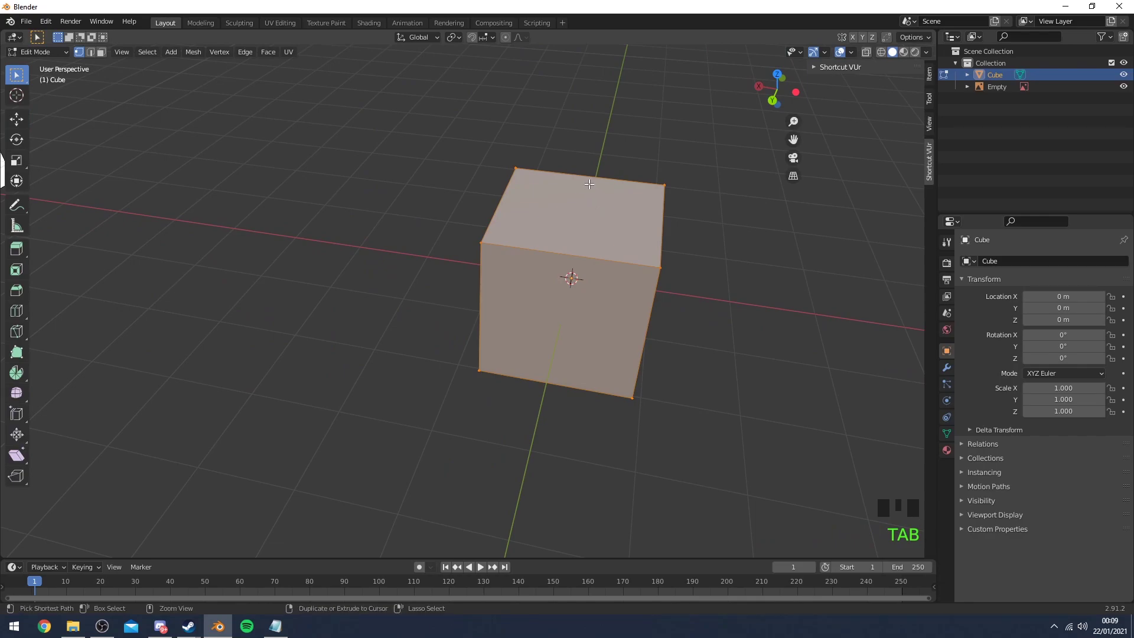
# Loop-cut the new cube through its middle, switch to wireframe and delete the left half's faces
pyautogui.press('ctrl+r')
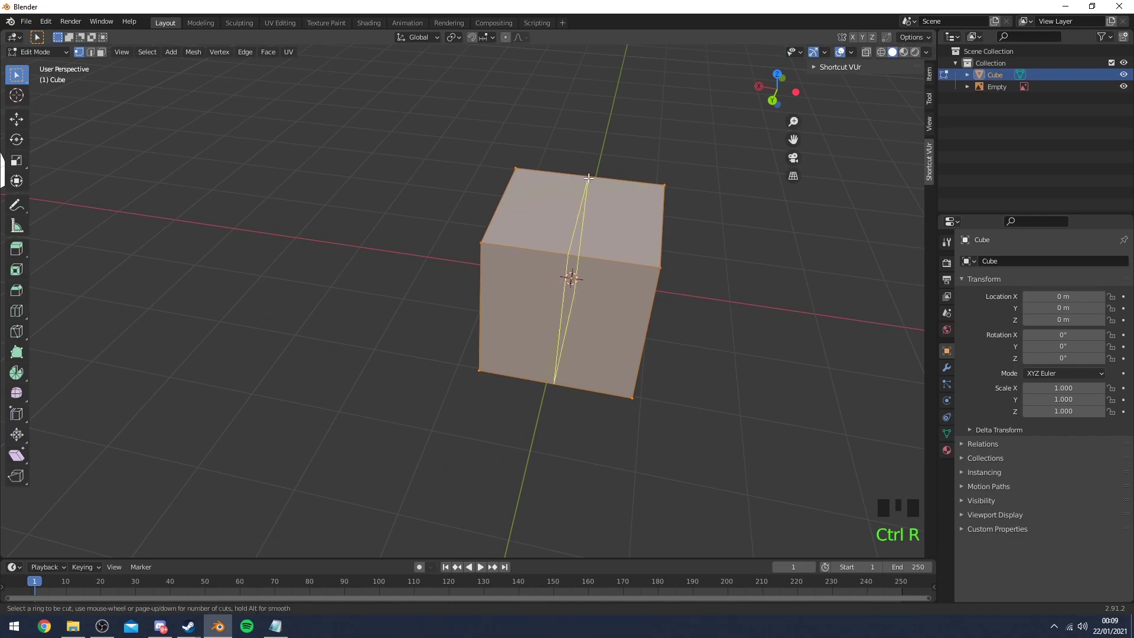
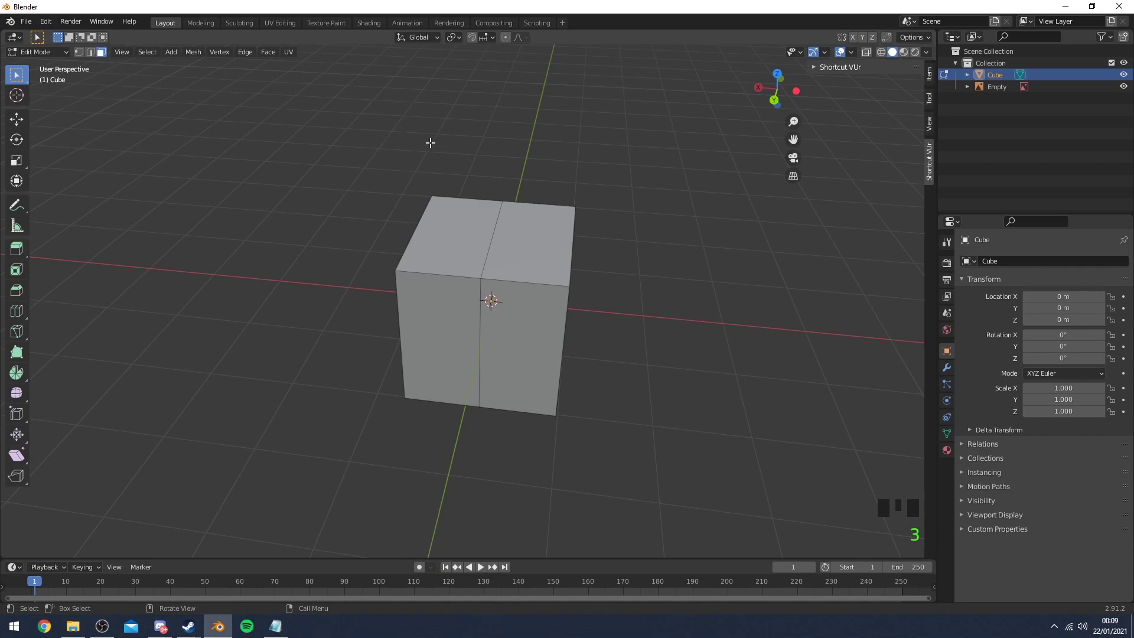
pyautogui.press('z')
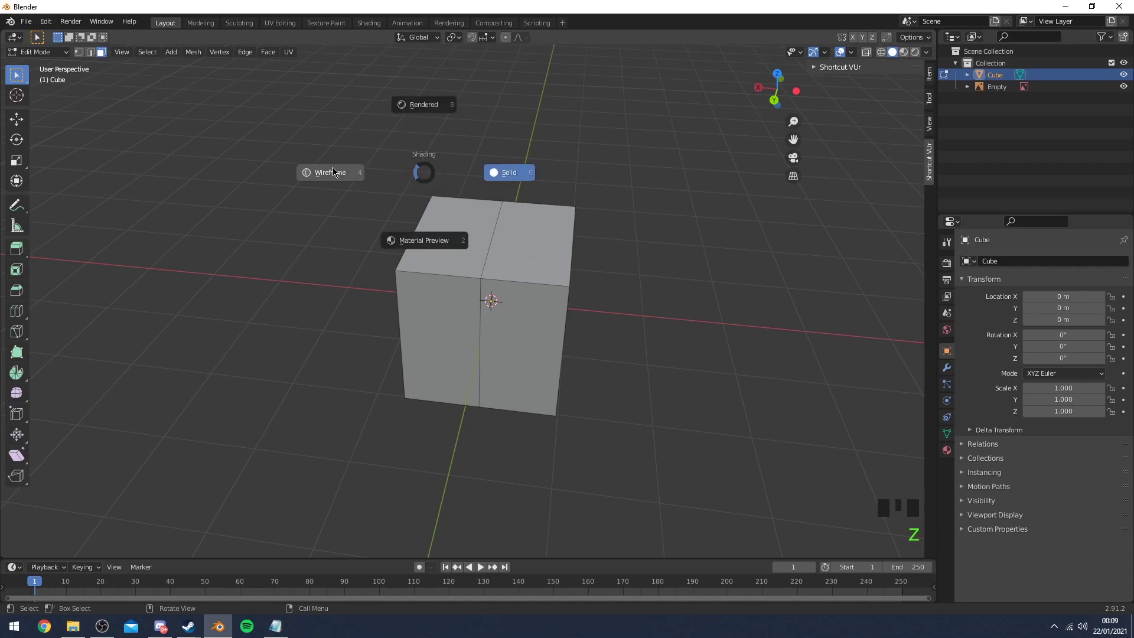
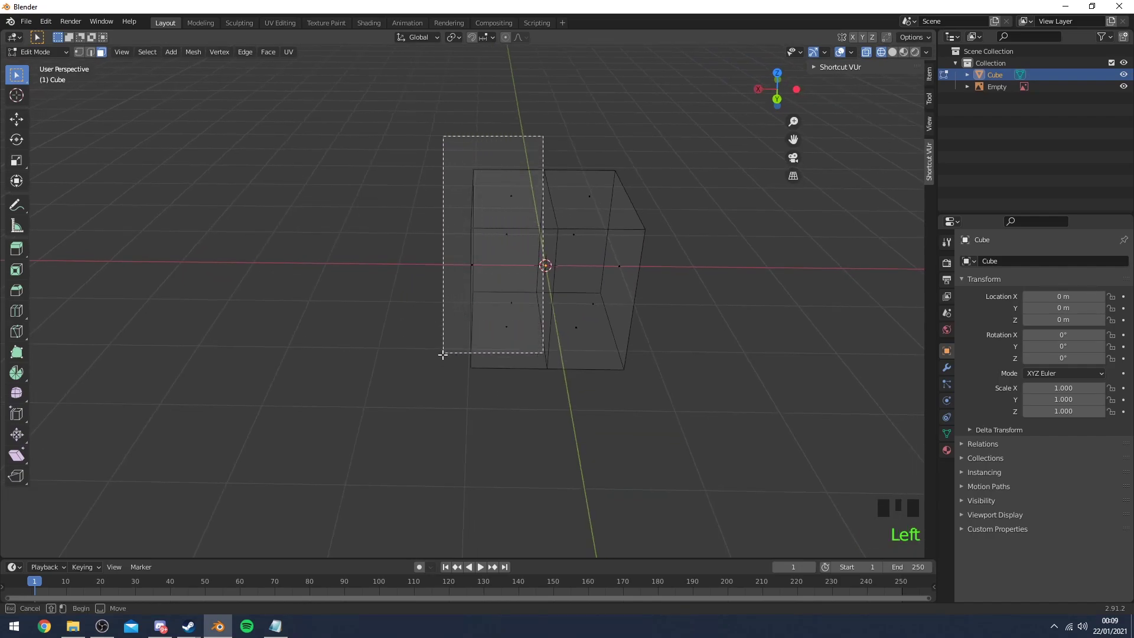
pyautogui.press('Delete')
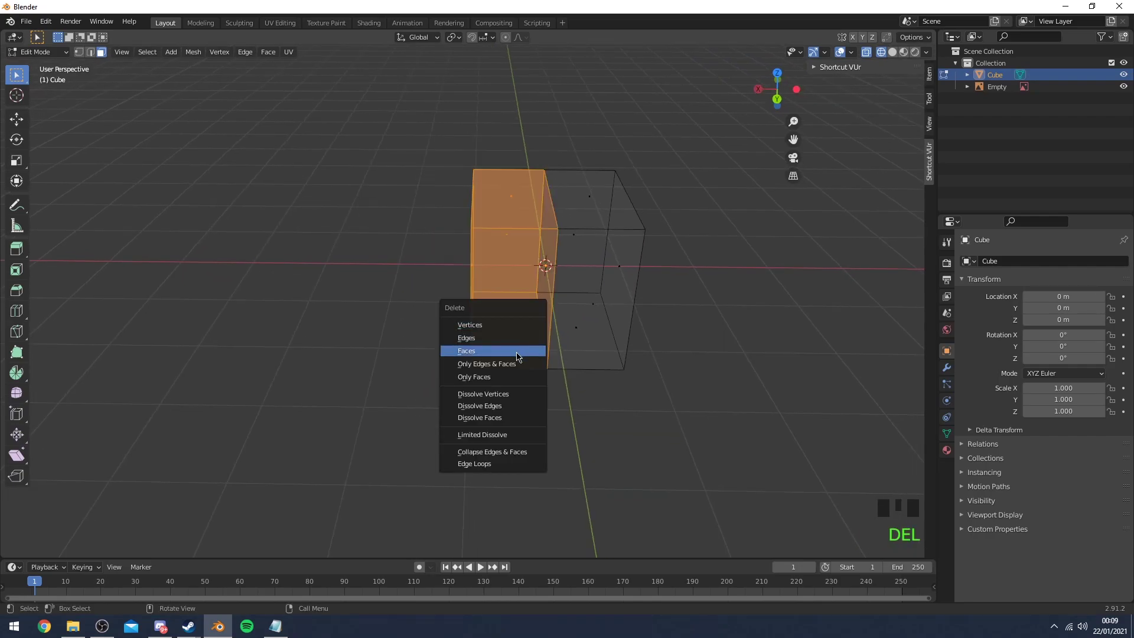
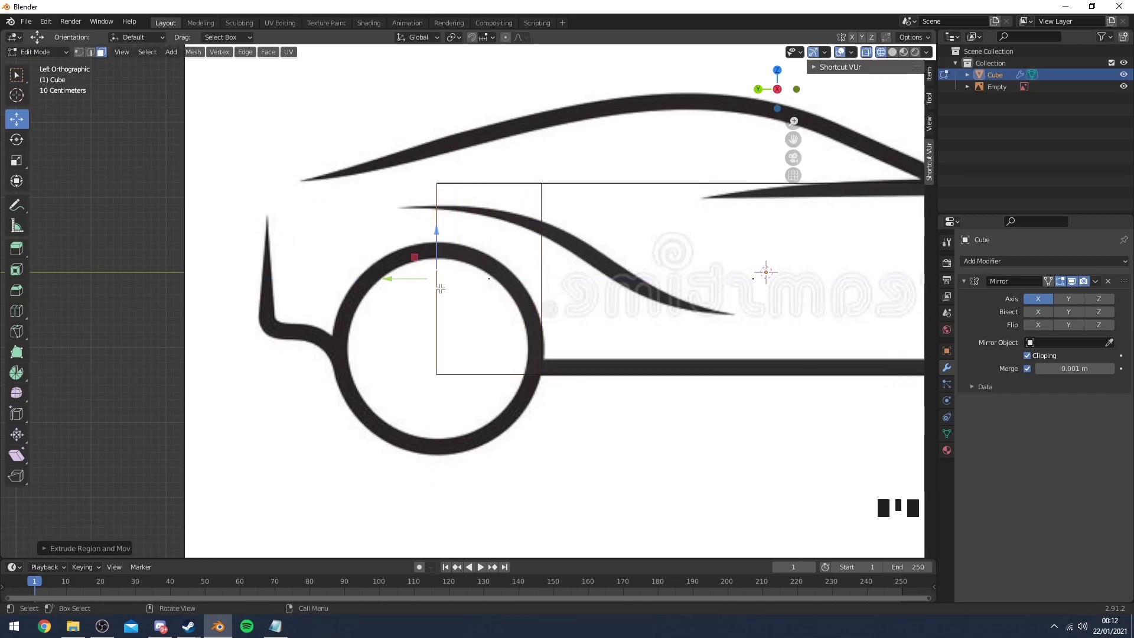
# Extrude the end face twice along the reference so the sections reach past the front wheel
pyautogui.press('e')
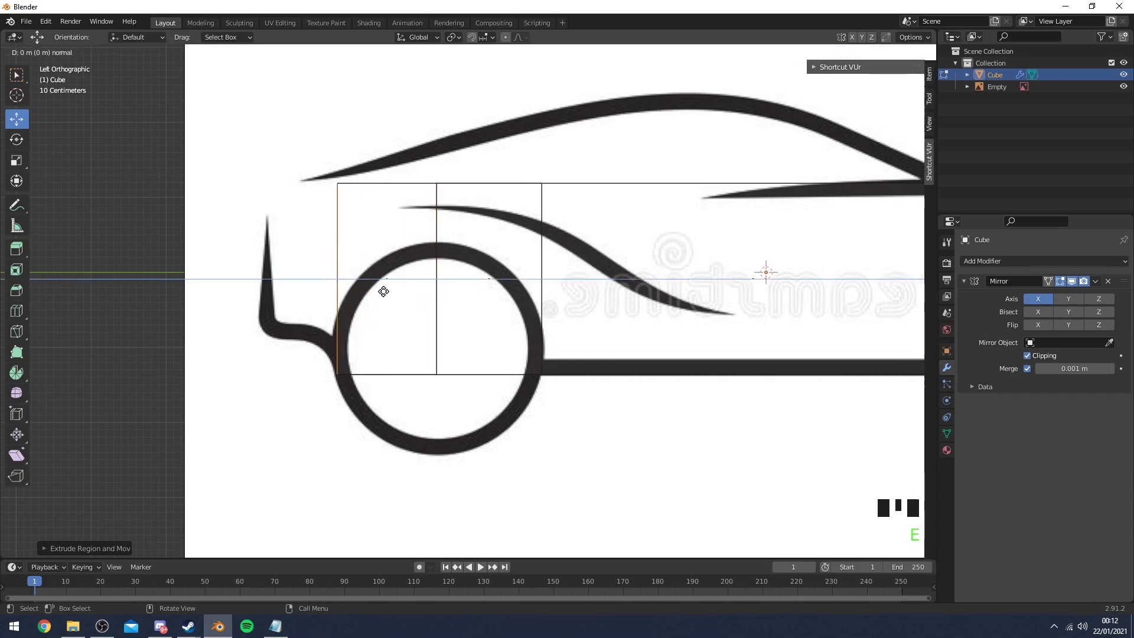
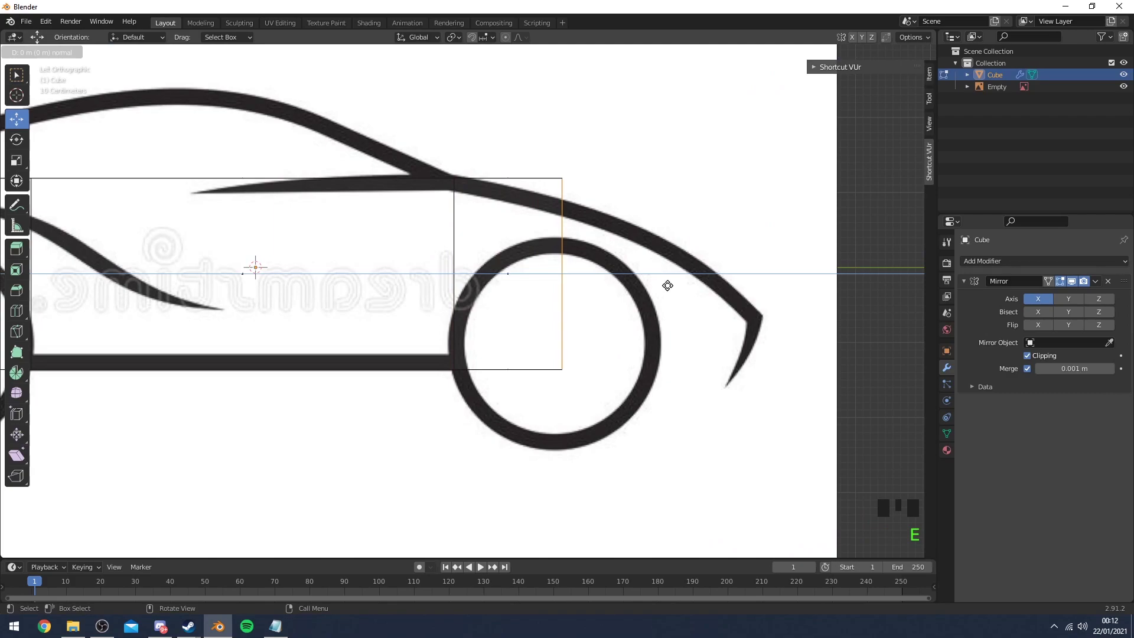
pyautogui.press('e')
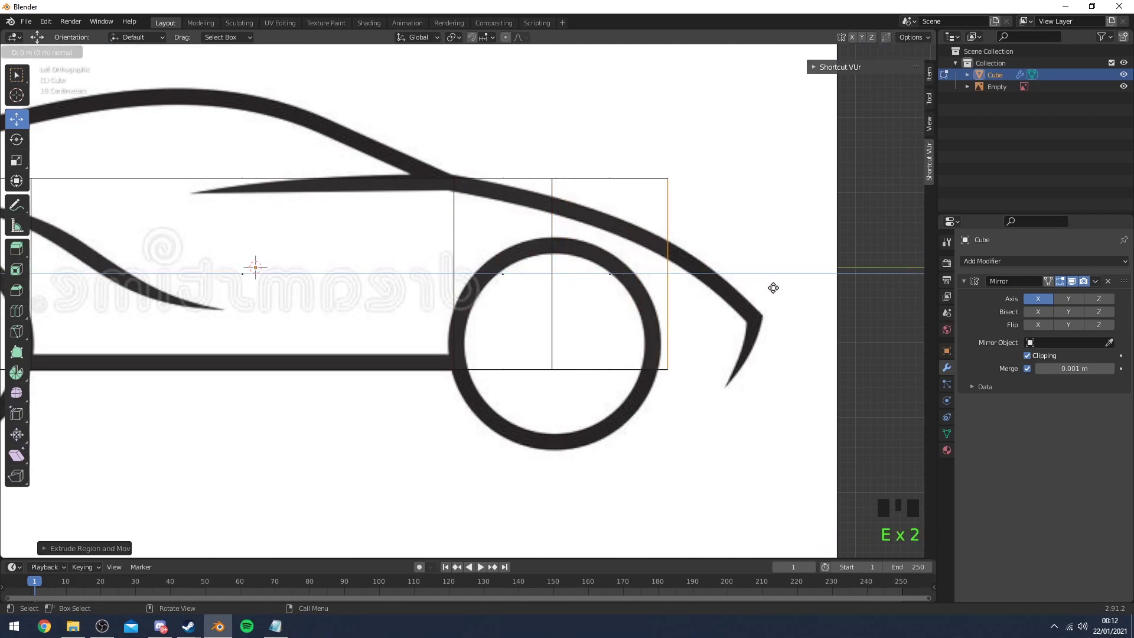
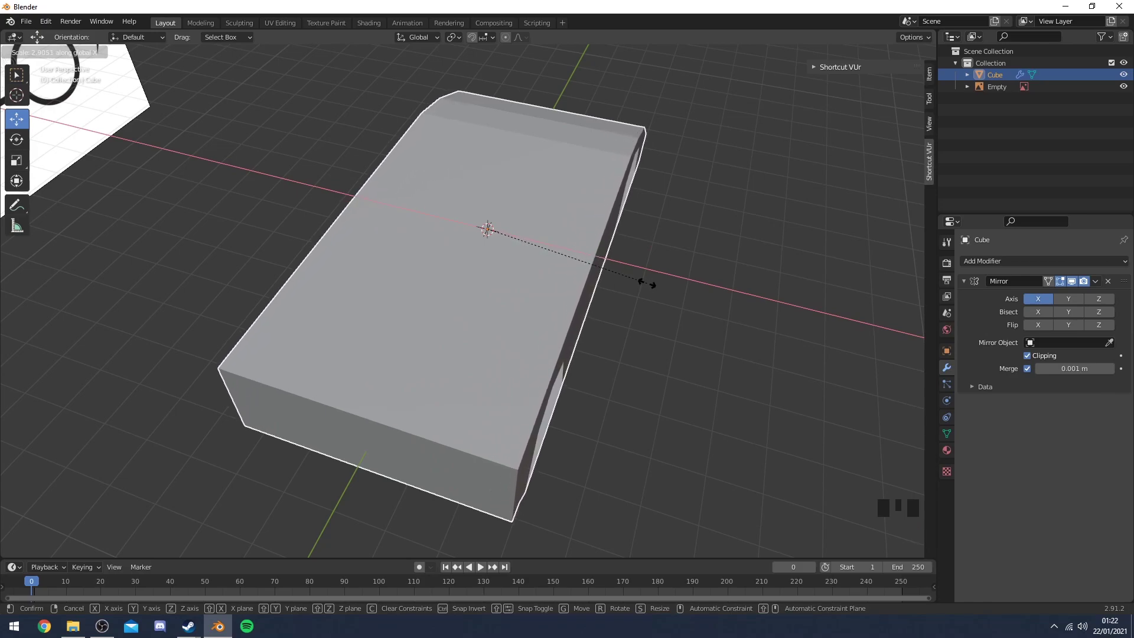
# Scale the body along Z to flatten it and return to Edit Mode for the wheel arches
pyautogui.moveTo(712, 277); pyautogui.dragTo(509, 309)
pyautogui.press('Tab')
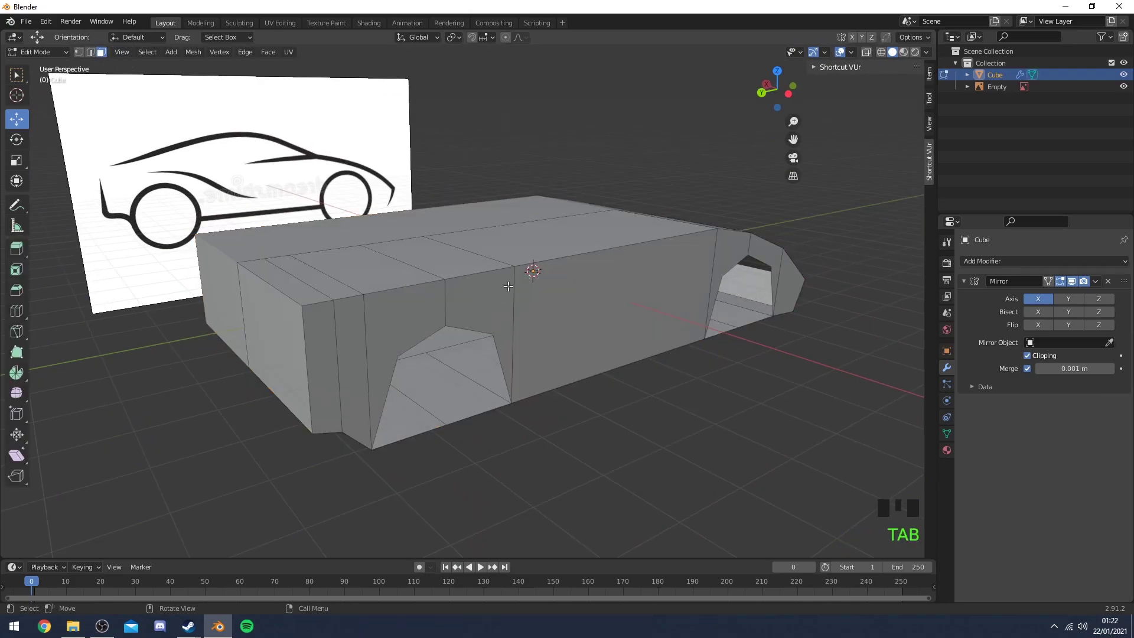
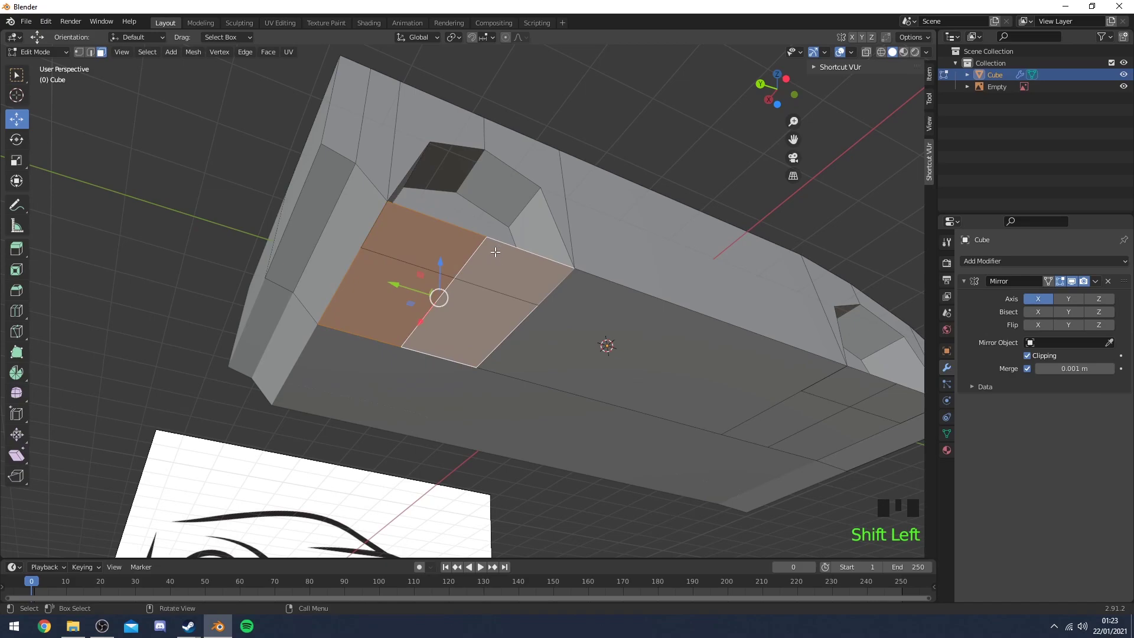
# Delete the stray edges on the underside beside the wheel arch
pyautogui.press('Delete')
pyautogui.scroll(-3)
pyautogui.middleClick(683, 290)
pyautogui.click(505, 346)
pyautogui.click(531, 355)
pyautogui.press('Delete')
pyautogui.scroll(3)
pyautogui.moveTo(487, 303); pyautogui.dragTo(479, 243)
# Select the vertices around the arch opening and fill a face between them
pyautogui.click(94, 51)
pyautogui.click(452, 254)
pyautogui.click(603, 303)
pyautogui.scroll(3)
pyautogui.moveTo(655, 293); pyautogui.dragTo(466, 221)
pyautogui.click(466, 221)
pyautogui.moveTo(471, 222); pyautogui.dragTo(487, 262)
pyautogui.click(487, 263)
pyautogui.press('f')
# Attempt another fill beside the arch, undo it and reselect the edges
pyautogui.click(705, 197)
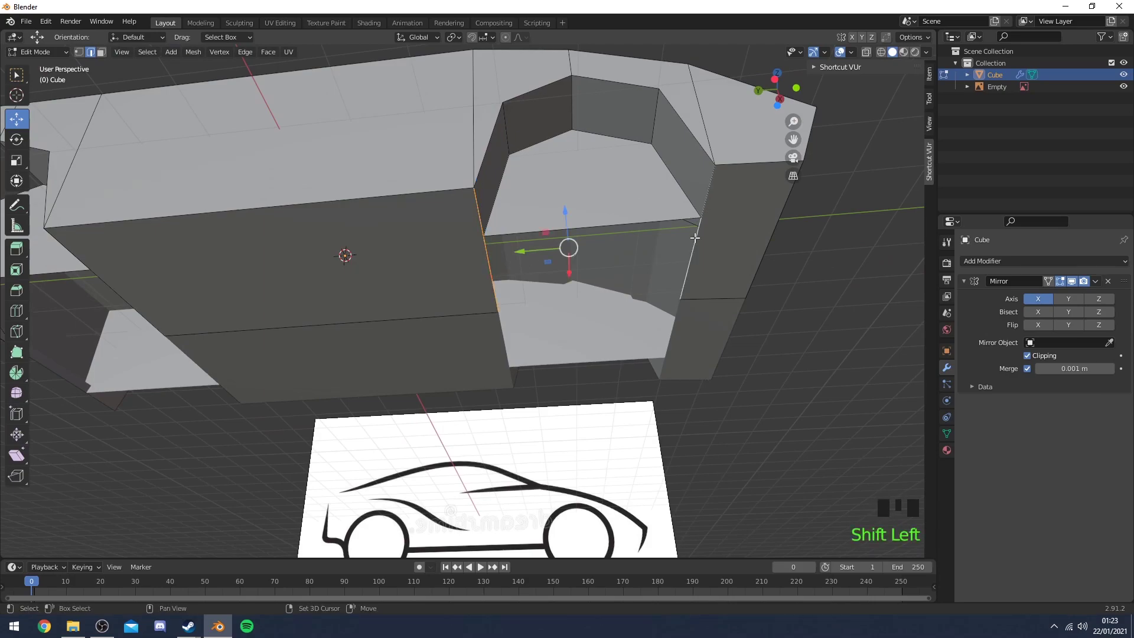
pyautogui.click(696, 237)
pyautogui.click(493, 262)
pyautogui.moveTo(640, 252); pyautogui.dragTo(637, 238)
pyautogui.press('f')
pyautogui.press('ctrl+z')
pyautogui.click(701, 207)
pyautogui.click(697, 253)
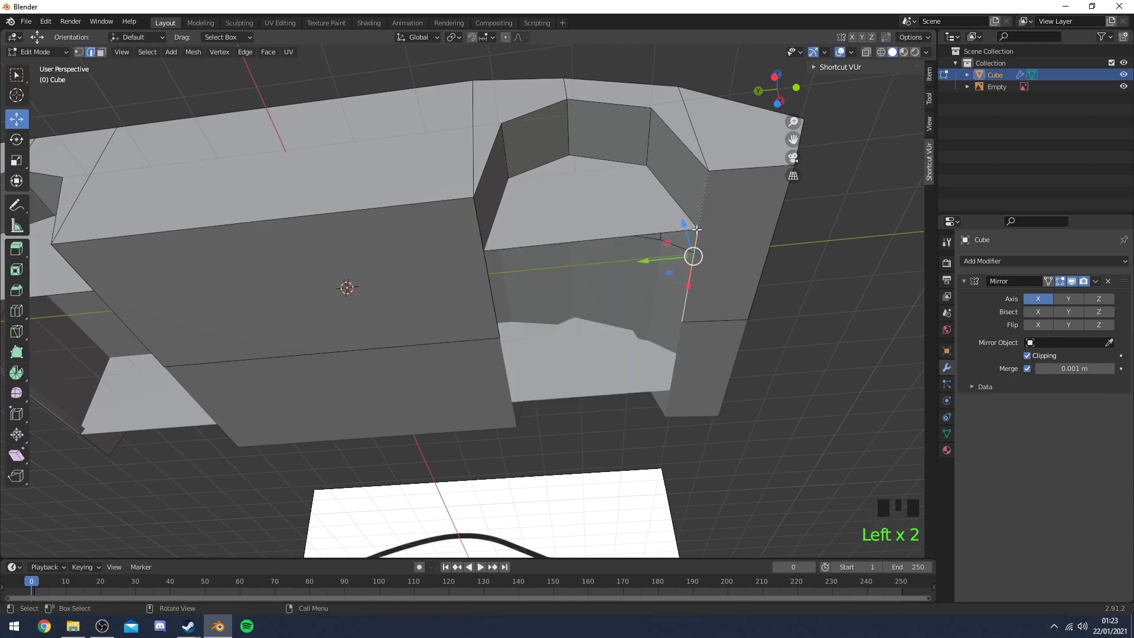
# Delete the extra geometry there and fill the resulting gap on the underside
pyautogui.press('Delete')
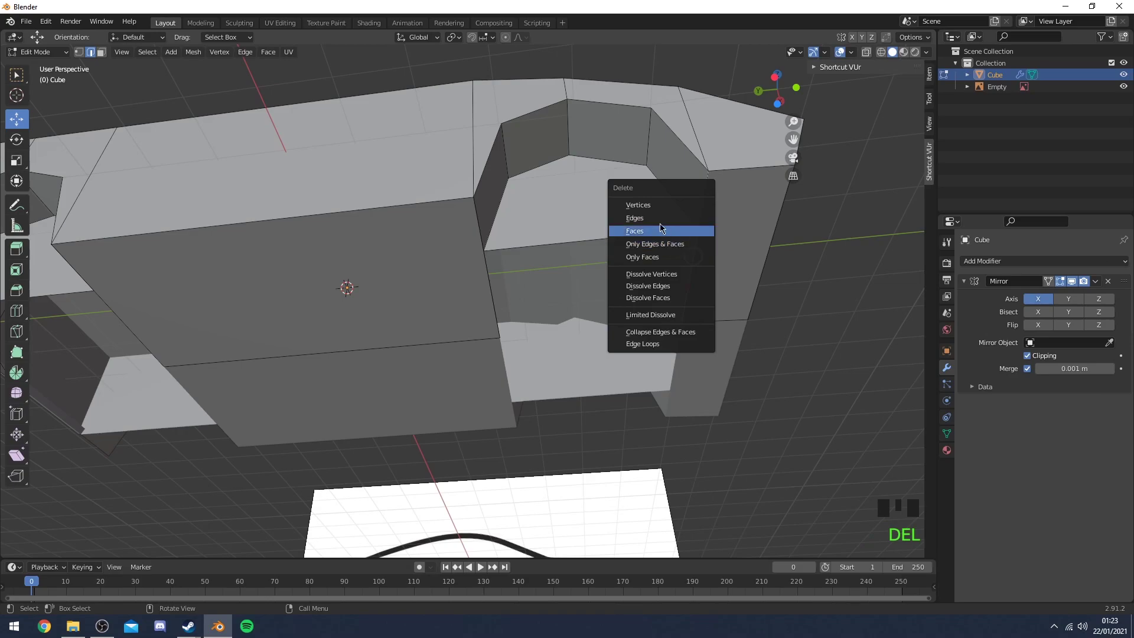
pyautogui.moveTo(701, 234); pyautogui.dragTo(610, 240)
pyautogui.scroll(3)
pyautogui.moveTo(611, 239); pyautogui.dragTo(89, 56)
pyautogui.click(90, 56)
pyautogui.click(601, 401)
pyautogui.click(669, 245)
pyautogui.press('f')
pyautogui.click(669, 250)
# Fill the faces along the body side next to the wheel arch
pyautogui.moveTo(757, 256); pyautogui.dragTo(93, 50)
pyautogui.click(93, 51)
pyautogui.click(583, 266)
pyautogui.click(693, 256)
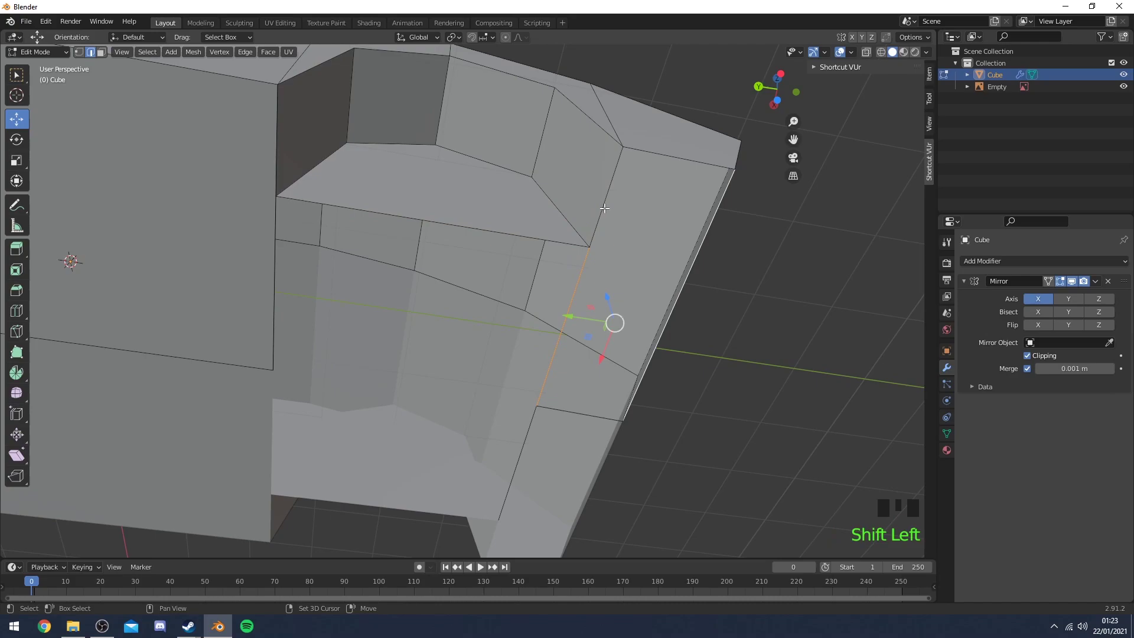
pyautogui.click(601, 203)
pyautogui.press('f')
pyautogui.click(574, 284)
pyautogui.click(276, 257)
pyautogui.press('f')
# From below, select the small vertices near the wheel arch and delete them
pyautogui.scroll(-3)
pyautogui.moveTo(217, 267); pyautogui.dragTo(475, 290)
pyautogui.click(475, 291)
pyautogui.scroll(3)
pyautogui.click(314, 259)
pyautogui.click(304, 216)
pyautogui.click(317, 206)
pyautogui.press('Delete')
# Join the arch corner vertex to the lower body vertex and fill the side face
pyautogui.moveTo(340, 251); pyautogui.dragTo(415, 272)
pyautogui.scroll(3)
pyautogui.click(87, 55)
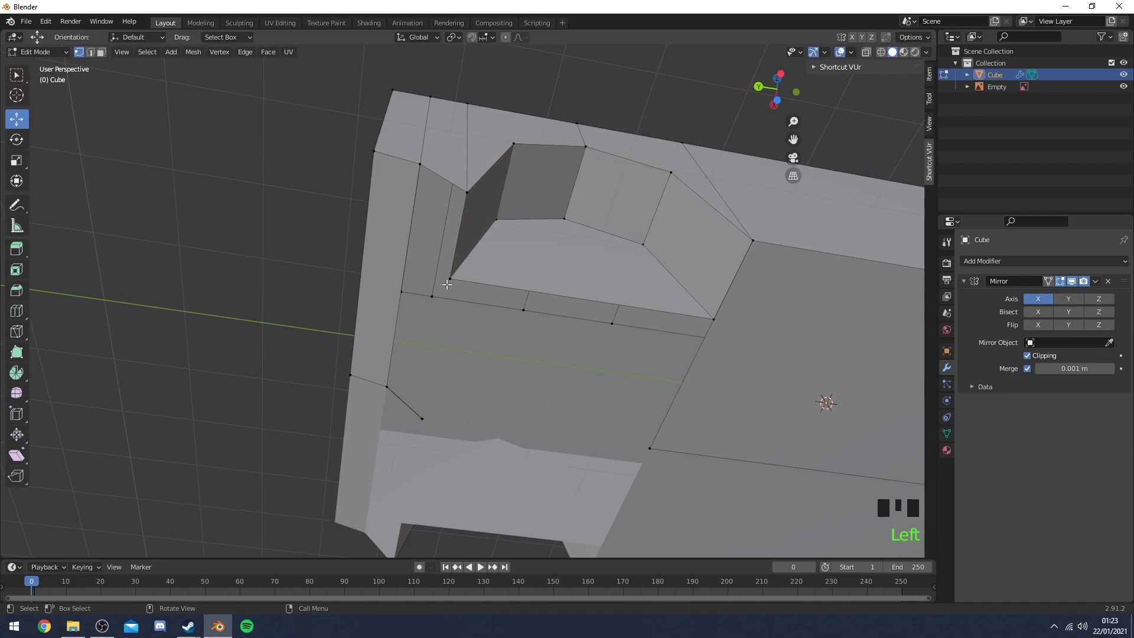
pyautogui.click(451, 276)
pyautogui.click(422, 418)
pyautogui.press('f')
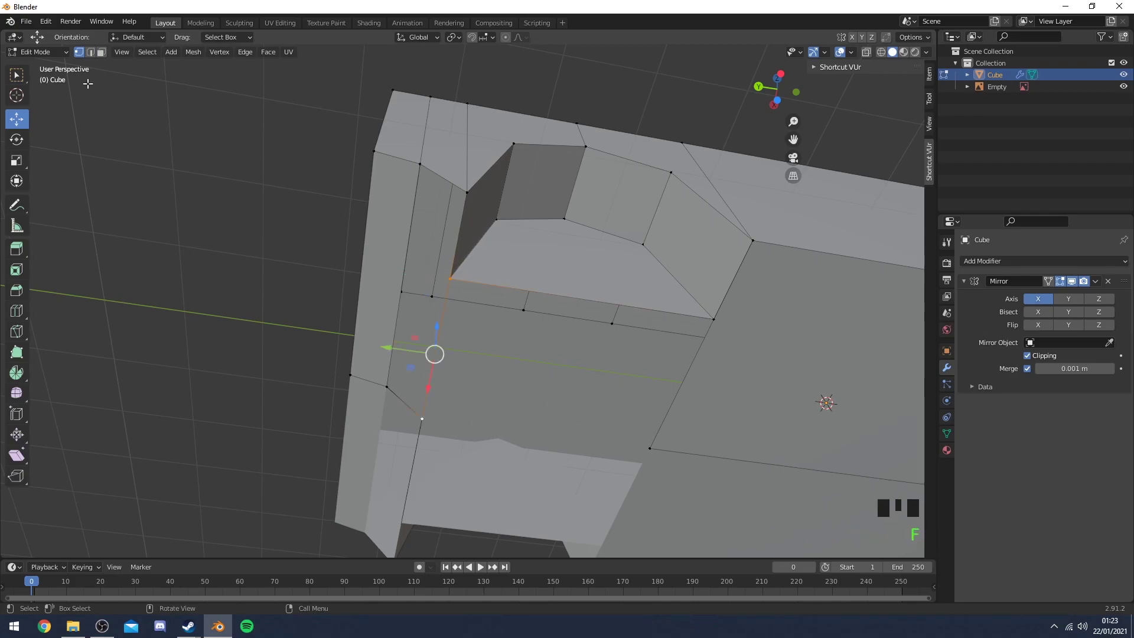
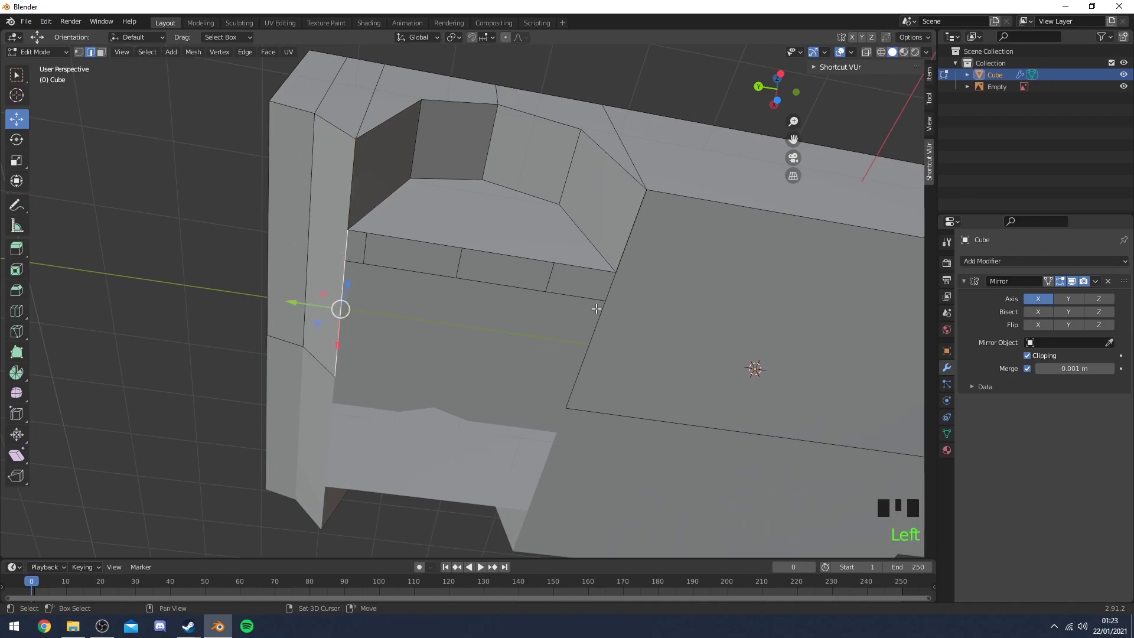
pyautogui.click(605, 305)
pyautogui.press('f')
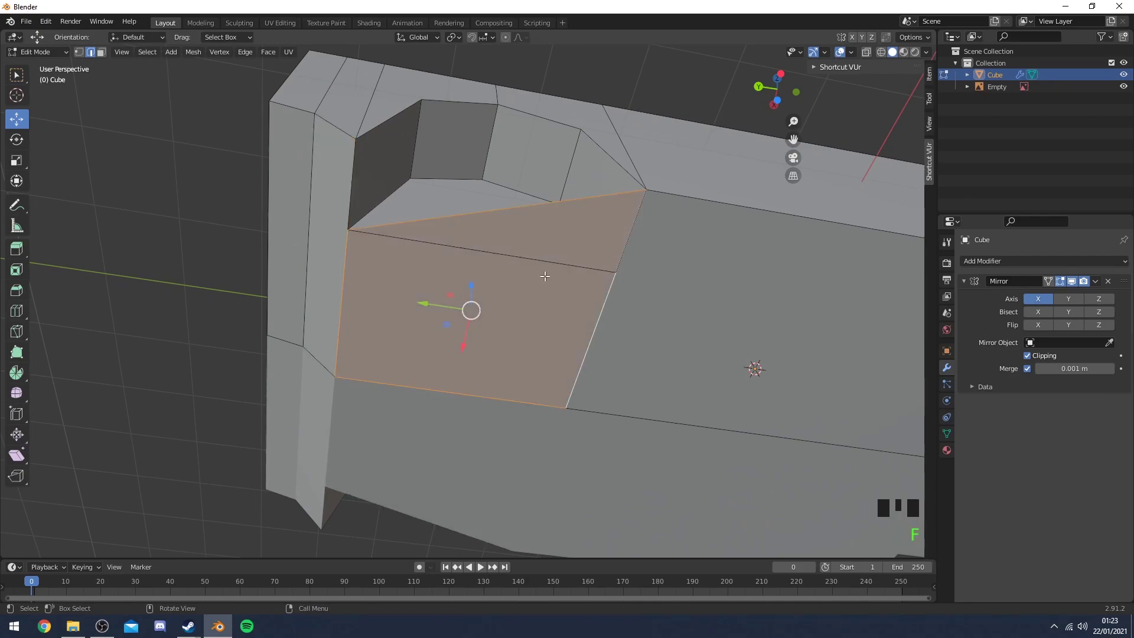
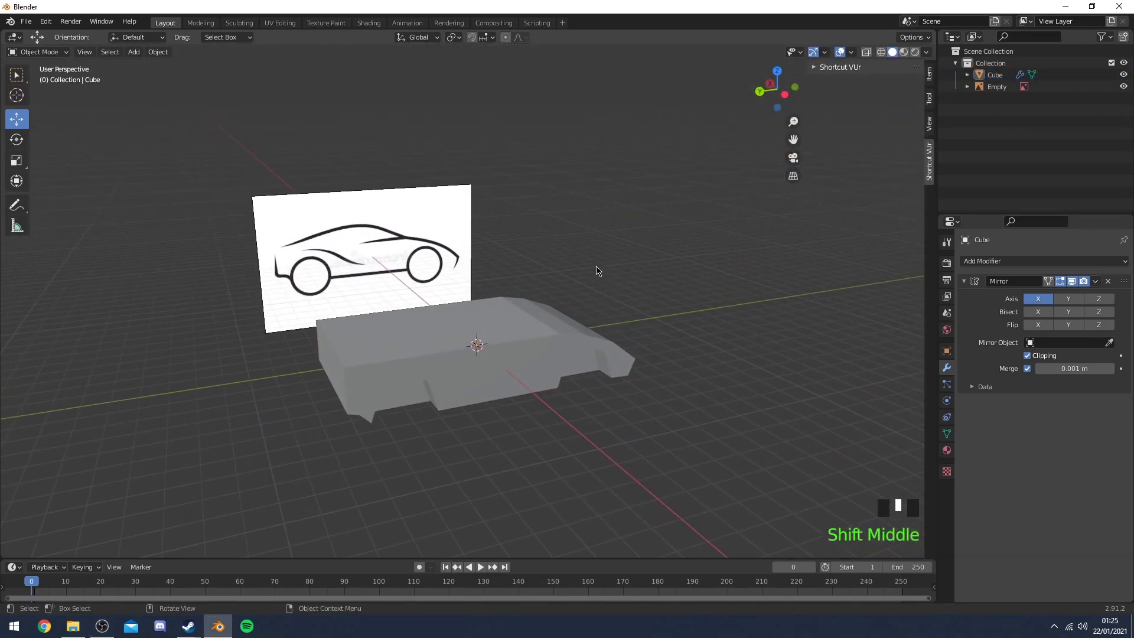
# Delete the selected leftover from the car body and frame the view on the wheel arch
pyautogui.scroll(-3)
pyautogui.click(541, 302)
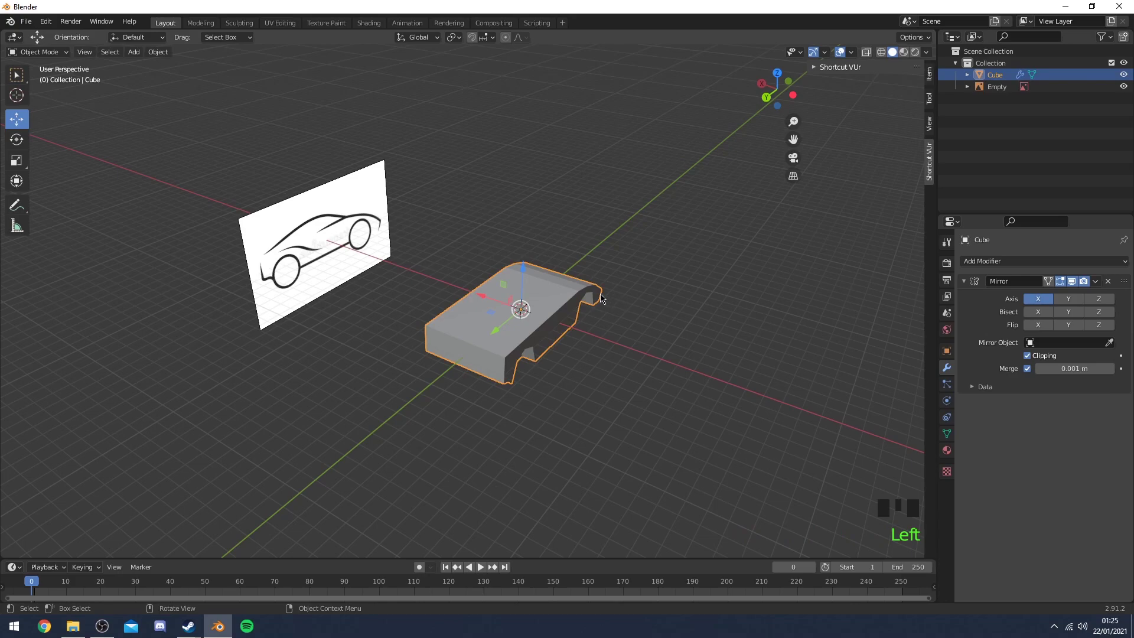
pyautogui.moveTo(648, 289); pyautogui.dragTo(626, 308)
pyautogui.scroll(3)
pyautogui.moveTo(613, 300); pyautogui.dragTo(139, 58)
pyautogui.moveTo(139, 58); pyautogui.dragTo(253, 101)
pyautogui.press('Delete')
pyautogui.moveTo(145, 57); pyautogui.dragTo(515, 245)
pyautogui.moveTo(515, 244); pyautogui.dragTo(78, 552)
pyautogui.moveTo(78, 551); pyautogui.dragTo(343, 346)
# Add an 8-vertex cylinder for the wheel and rotate it 90° on X and on Z
pyautogui.click(569, 237)
pyautogui.scroll(3)
pyautogui.click(495, 220)
pyautogui.press('r')
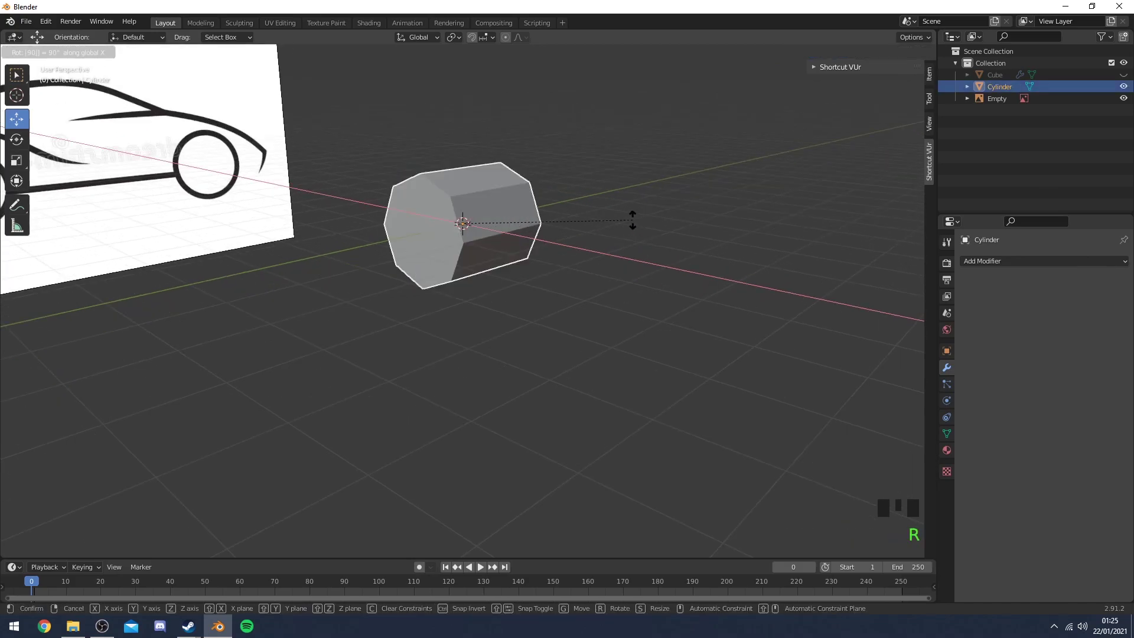
pyautogui.press('r')
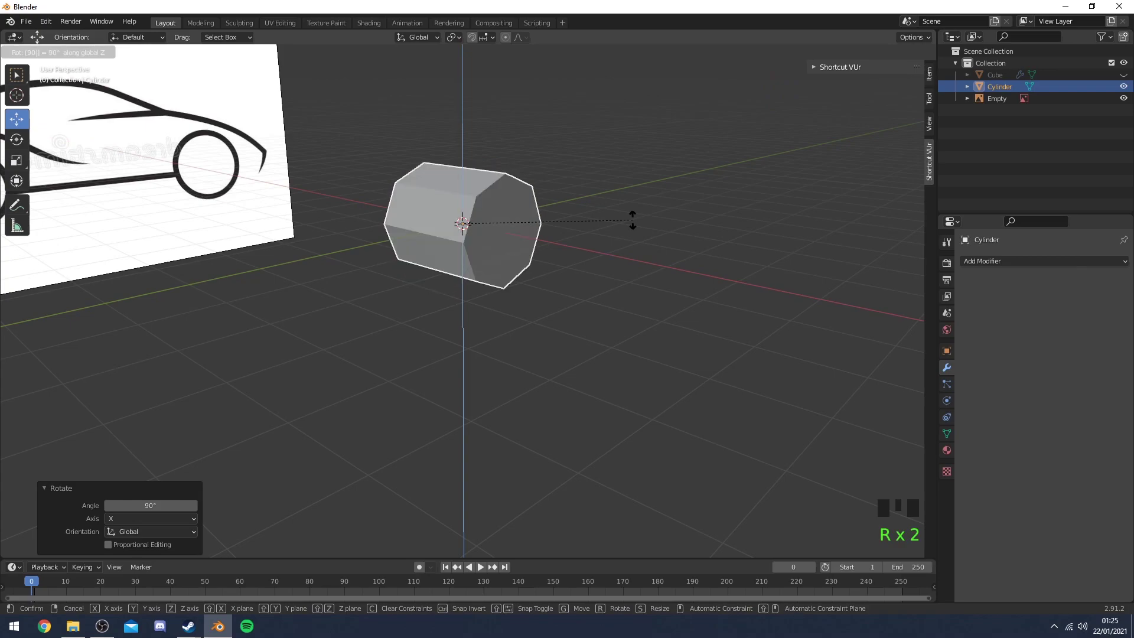
# Scale the wheel to 0.3 on X, inset its face and push the hub inward
pyautogui.moveTo(667, 190); pyautogui.dragTo(681, 252)
pyautogui.scroll(3)
pyautogui.moveTo(667, 247); pyautogui.dragTo(756, 336)
pyautogui.press('s')
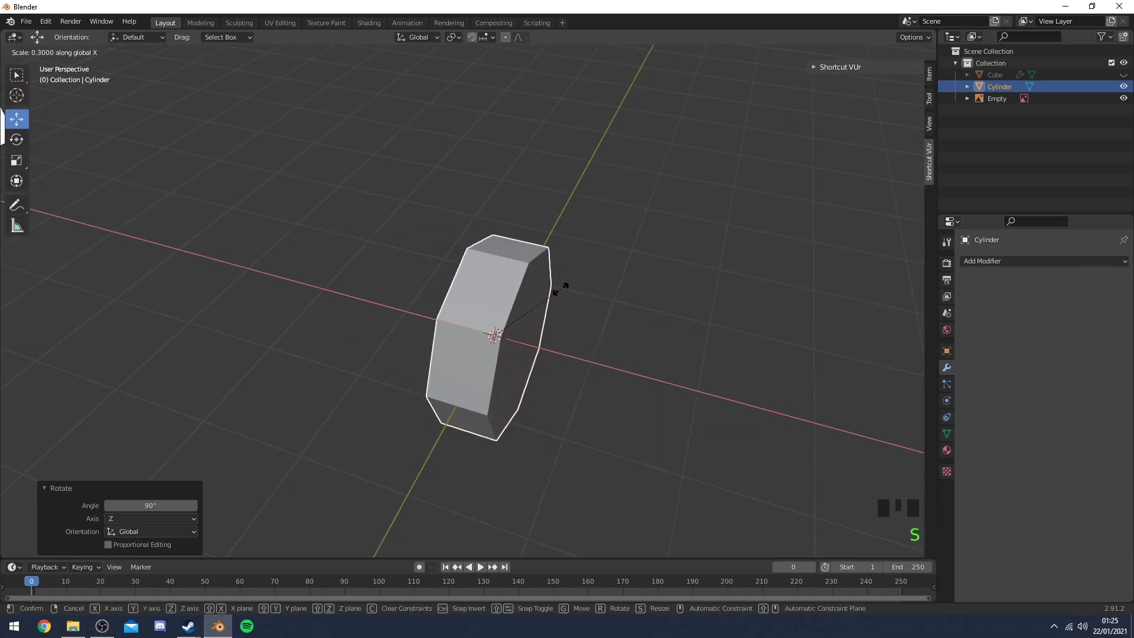
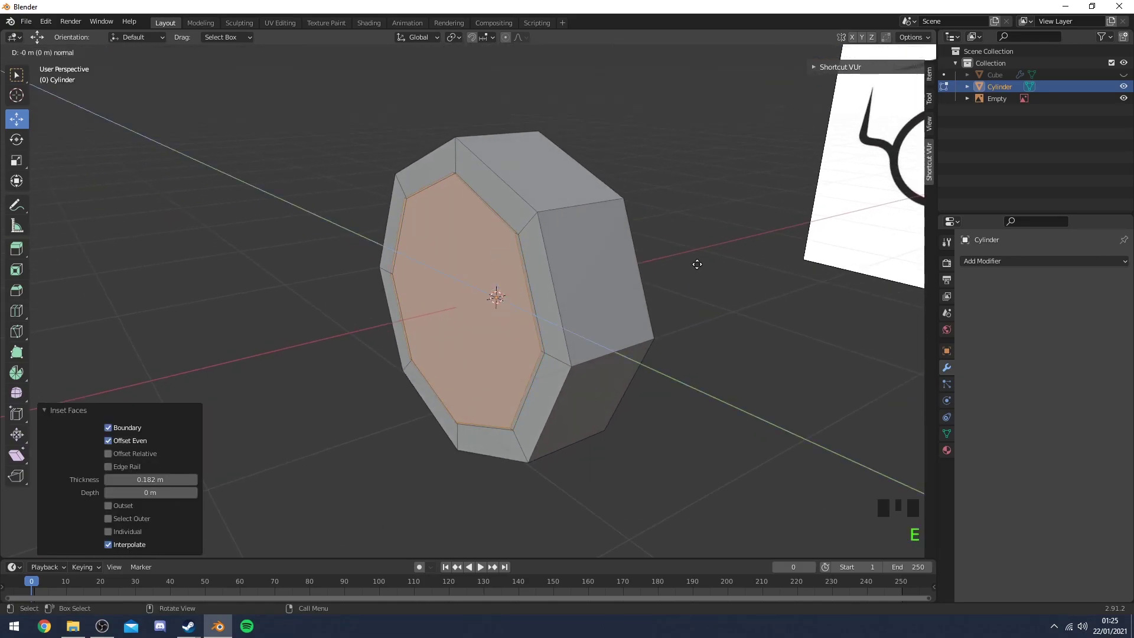
pyautogui.press('alt+s')
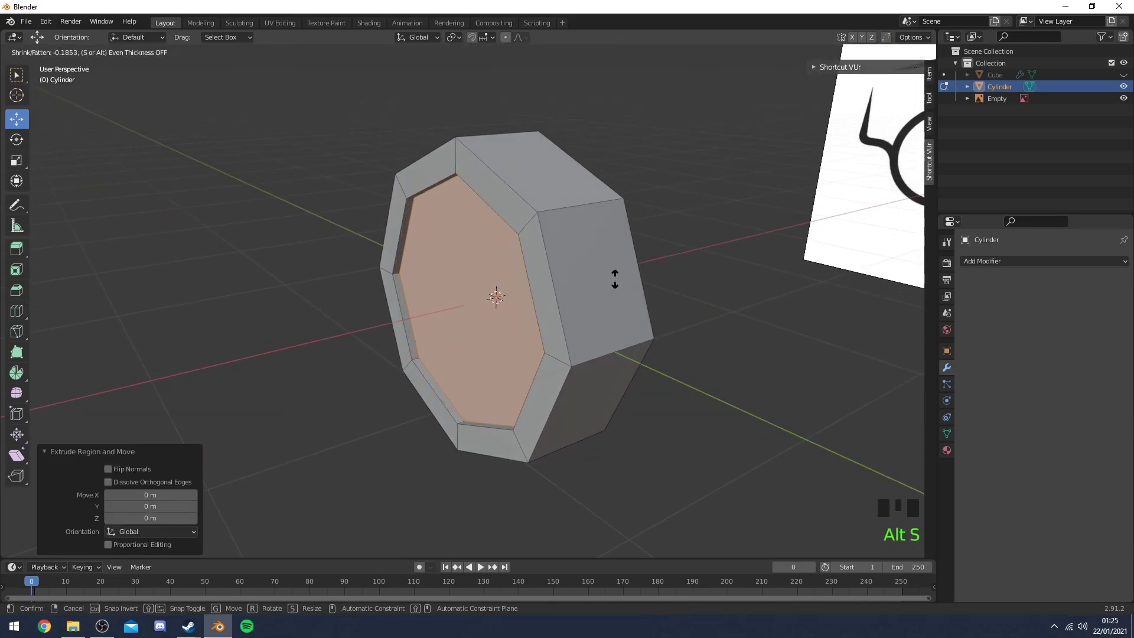
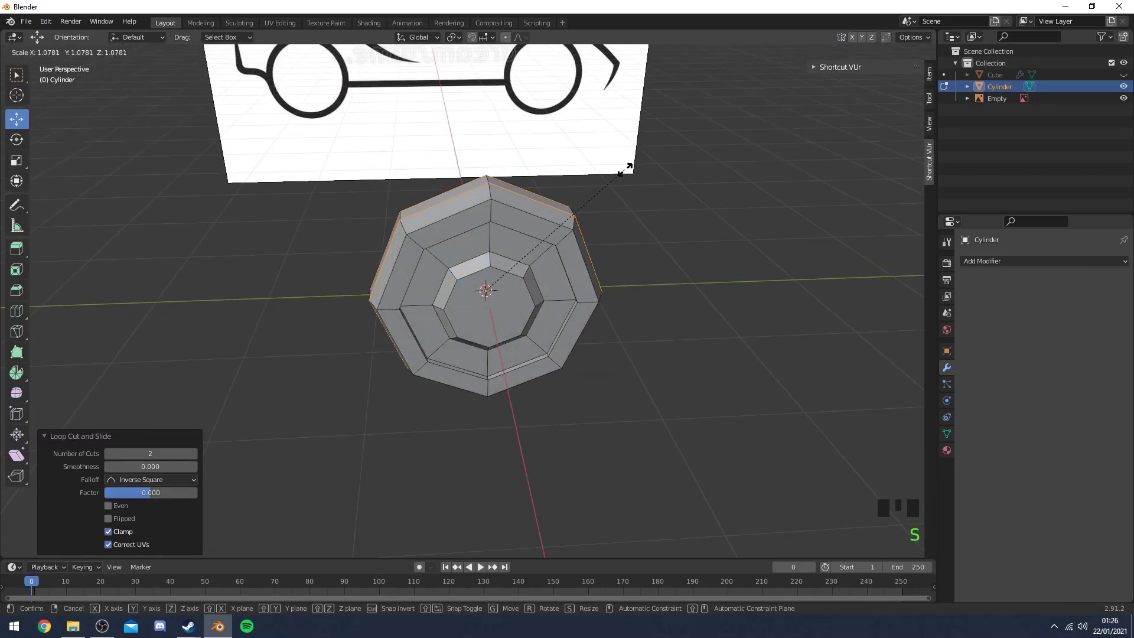
pyautogui.press('Tab')
pyautogui.moveTo(674, 236); pyautogui.dragTo(648, 233)
pyautogui.scroll(-3)
pyautogui.moveTo(611, 279); pyautogui.dragTo(665, 294)
pyautogui.scroll(-3)
pyautogui.moveTo(576, 281); pyautogui.dragTo(1124, 77)
pyautogui.click(1125, 77)
pyautogui.moveTo(562, 217); pyautogui.dragTo(519, 273)
pyautogui.scroll(-3)
pyautogui.click(402, 291)
pyautogui.moveTo(540, 323); pyautogui.dragTo(383, 328)
pyautogui.click(382, 328)
pyautogui.middleClick(699, 243)
pyautogui.click(791, 86)
pyautogui.moveTo(607, 200); pyautogui.dragTo(548, 220)
pyautogui.scroll(3)
pyautogui.click(587, 227)
pyautogui.press('s')
pyautogui.moveTo(676, 353); pyautogui.dragTo(747, 377)
pyautogui.scroll(-3)
pyautogui.click(688, 381)
pyautogui.moveTo(656, 341); pyautogui.dragTo(589, 313)
pyautogui.scroll(-3)
pyautogui.moveTo(661, 332); pyautogui.dragTo(651, 341)
pyautogui.scroll(-3)
pyautogui.press('s')
pyautogui.moveTo(665, 337); pyautogui.dragTo(548, 313)
pyautogui.click(548, 313)
pyautogui.moveTo(560, 317); pyautogui.dragTo(777, 89)
pyautogui.click(777, 89)
pyautogui.moveTo(601, 221); pyautogui.dragTo(793, 343)
pyautogui.press('ctrl+c')
pyautogui.press('ctrl+v')
pyautogui.click(798, 346)
pyautogui.moveTo(797, 346); pyautogui.dragTo(372, 330)
pyautogui.moveTo(525, 349); pyautogui.dragTo(366, 347)
pyautogui.moveTo(576, 333); pyautogui.dragTo(532, 252)
pyautogui.click(532, 252)
pyautogui.press('Tab')
pyautogui.moveTo(517, 256); pyautogui.dragTo(346, 321)
pyautogui.click(346, 321)
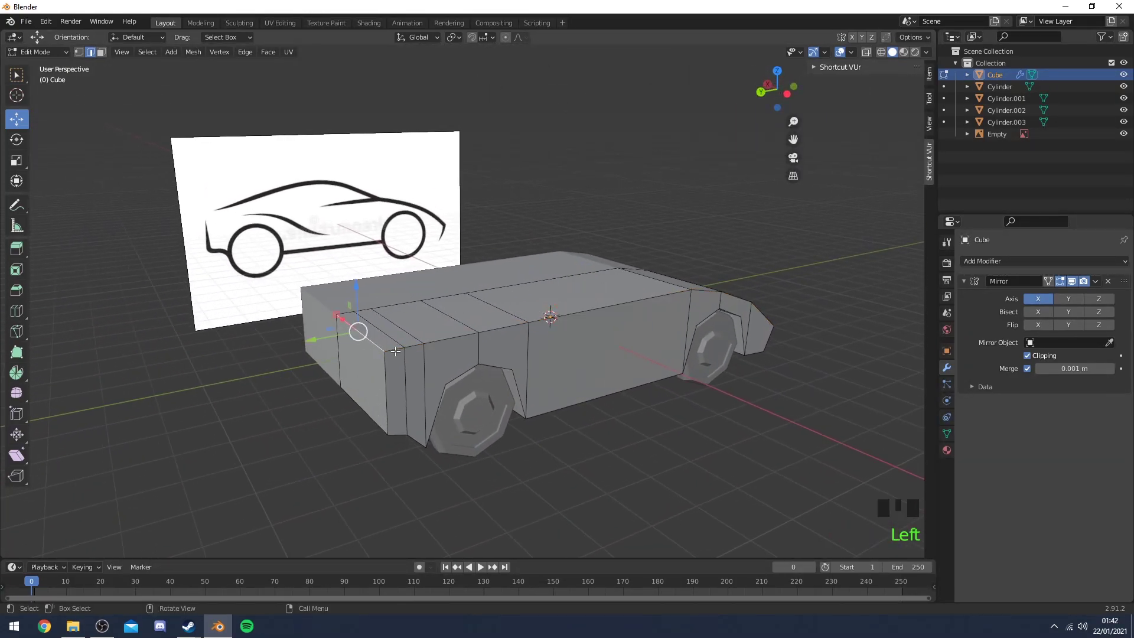
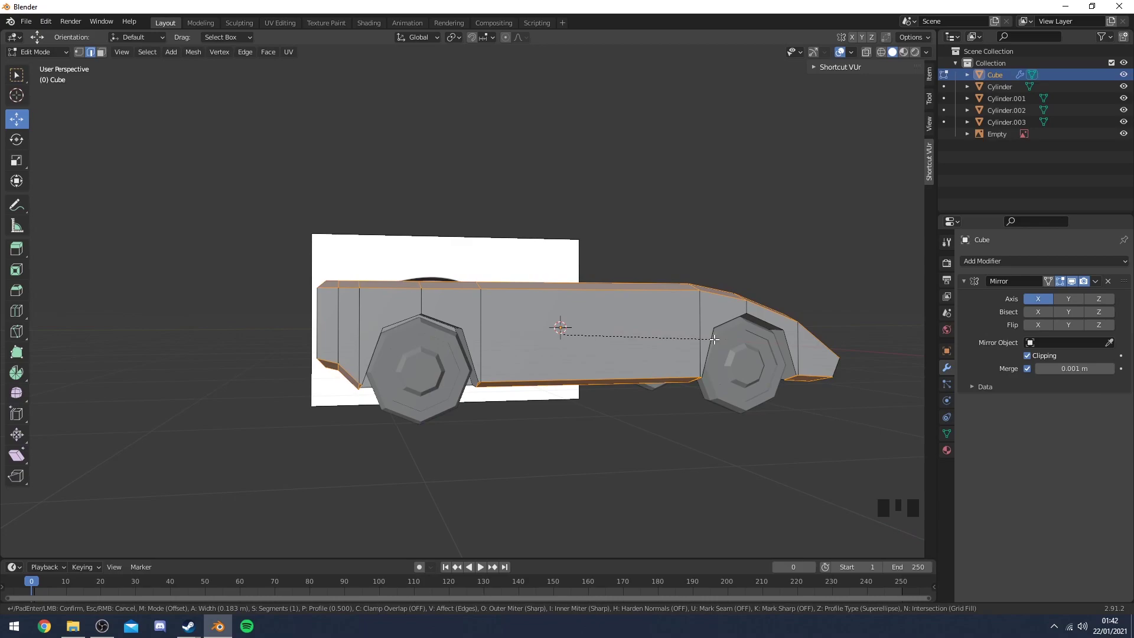
# Return to Object Mode to view the bevelled body edges
pyautogui.press('Tab')
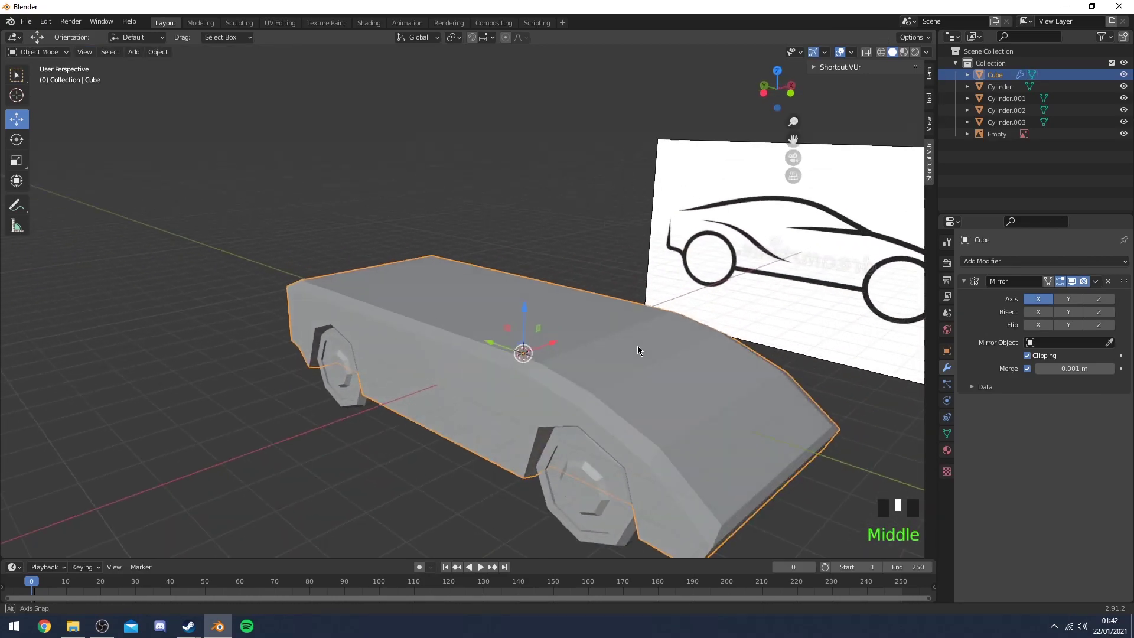
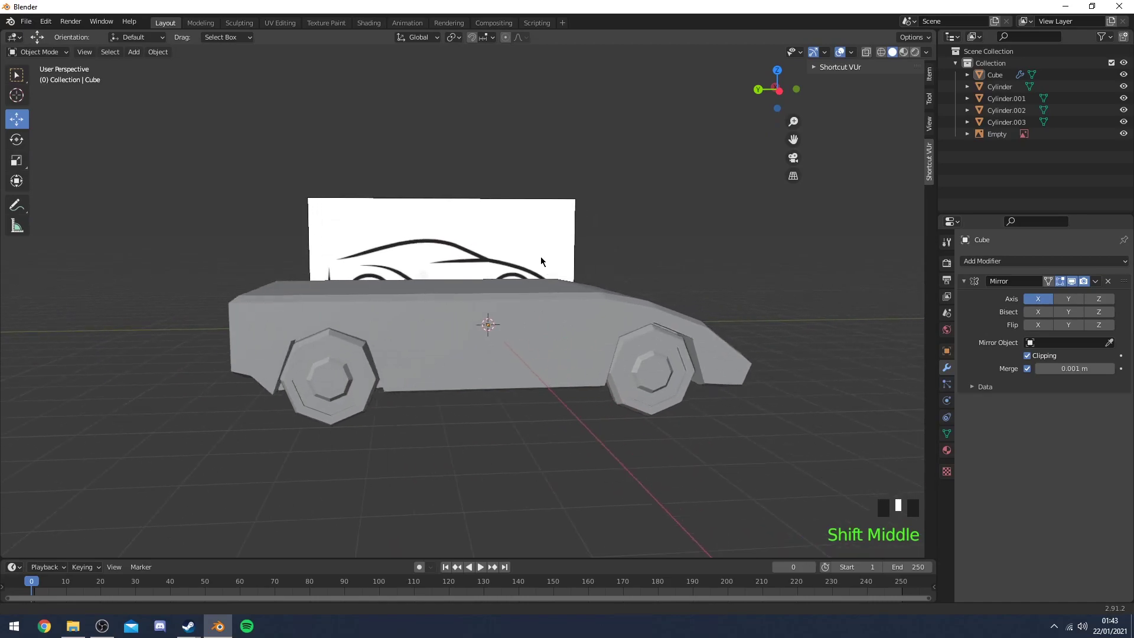
# View the car from the side and enter Edit Mode on the body mesh
pyautogui.scroll(3)
pyautogui.moveTo(502, 261); pyautogui.dragTo(512, 272)
pyautogui.press('Tab')
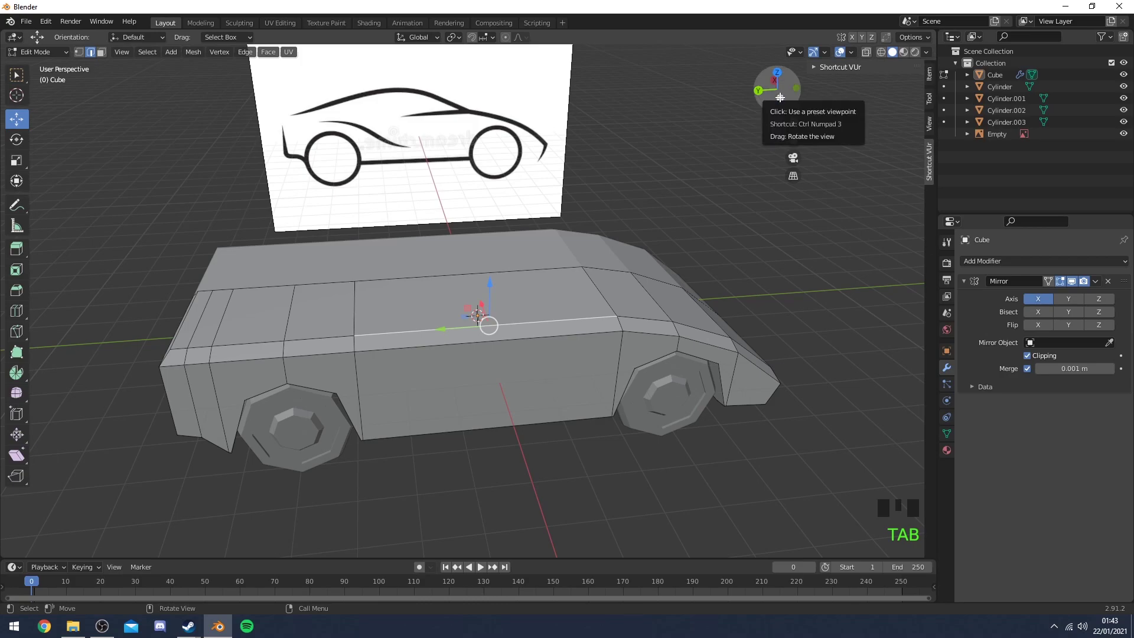
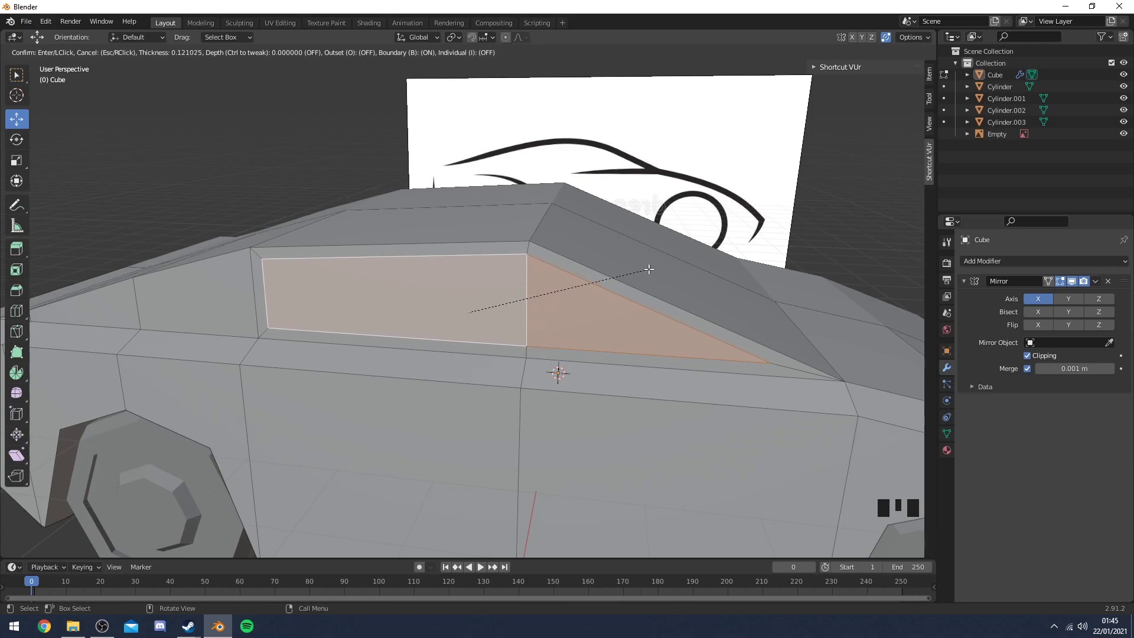
# Inset the side window and windscreen faces and recess each slightly inward
pyautogui.moveTo(646, 256); pyautogui.dragTo(631, 255)
pyautogui.press('e')
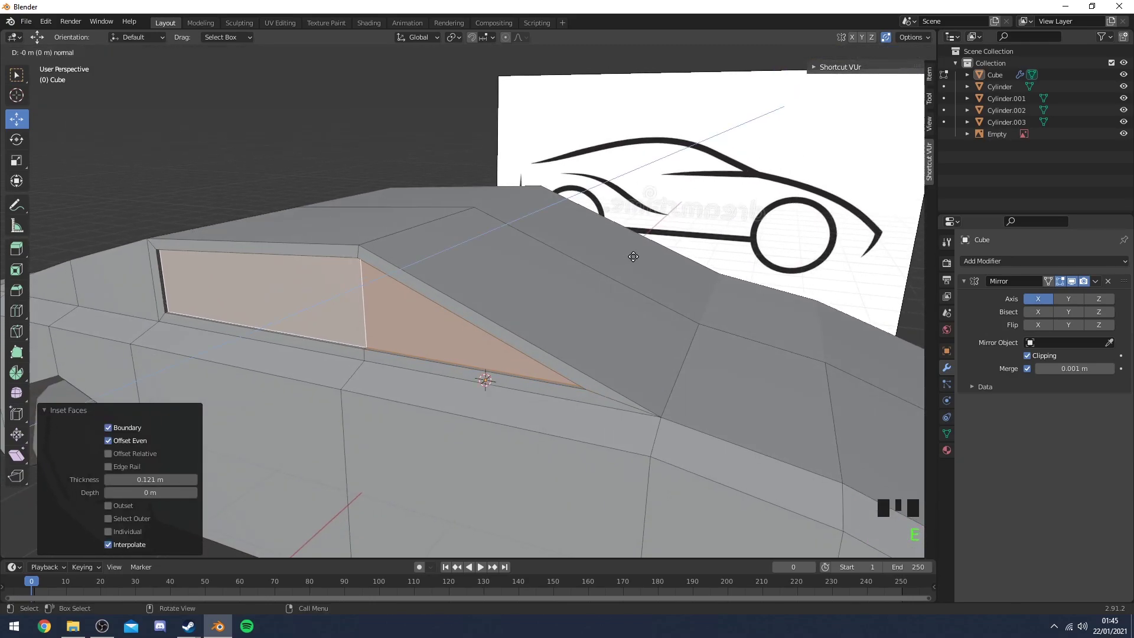
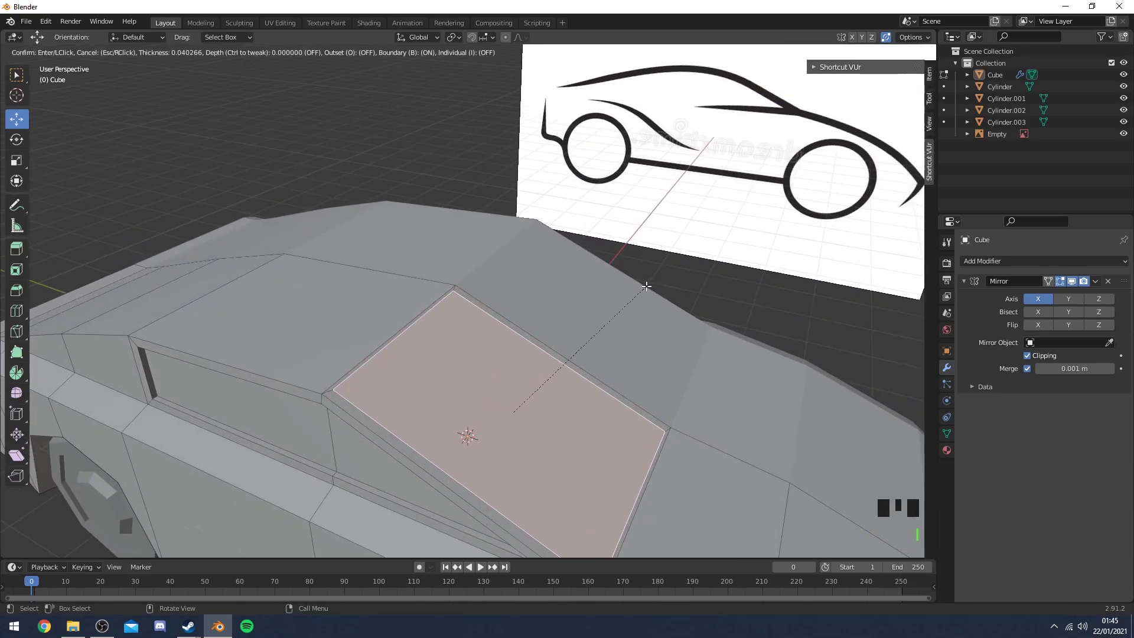
pyautogui.press('s')
pyautogui.press('s')
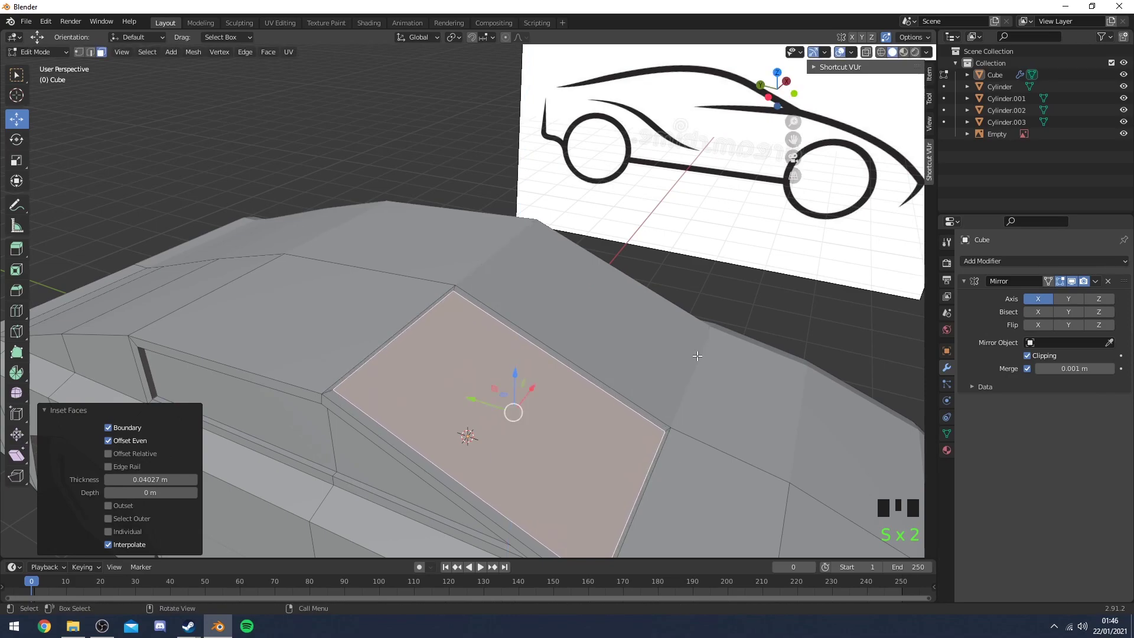
pyautogui.moveTo(736, 355); pyautogui.dragTo(700, 282)
pyautogui.press('e')
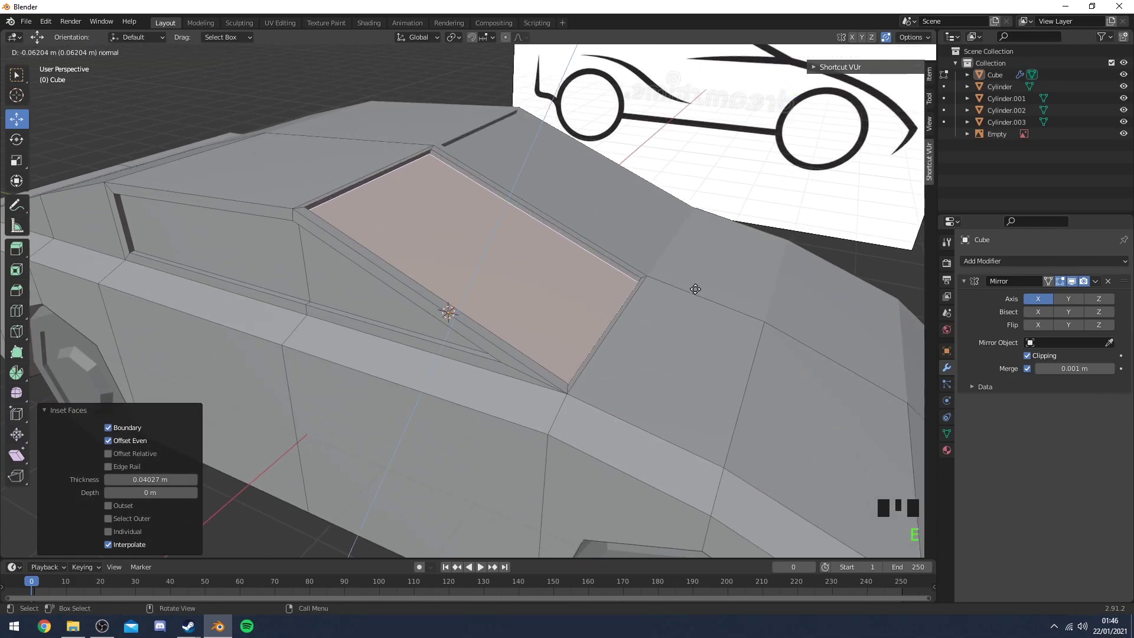